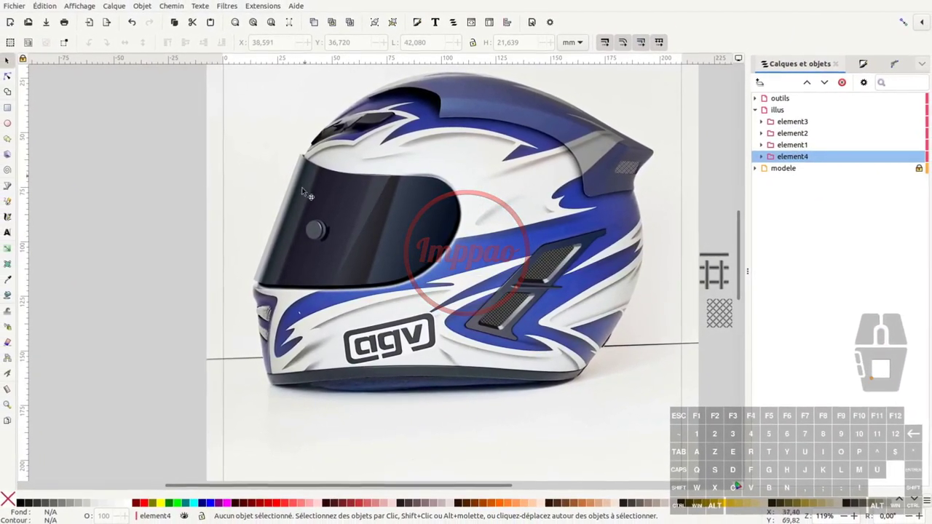
Zoom in repeatedly on the left end of the helmet's dark bottom rim
{"action": "middle_click", "coordinate": [439, 395]}
{"action": "middle_click", "coordinate": [439, 394]}
{"action": "middle_click", "coordinate": [415, 402]}
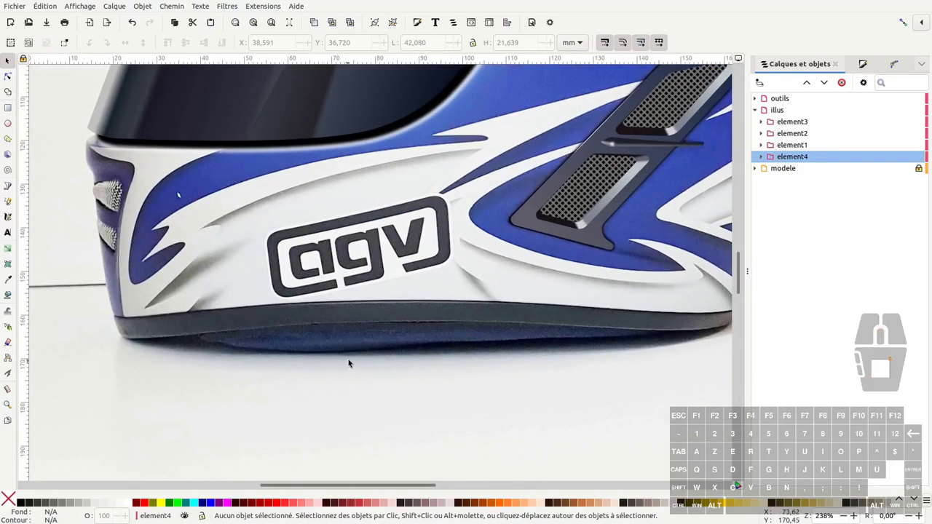
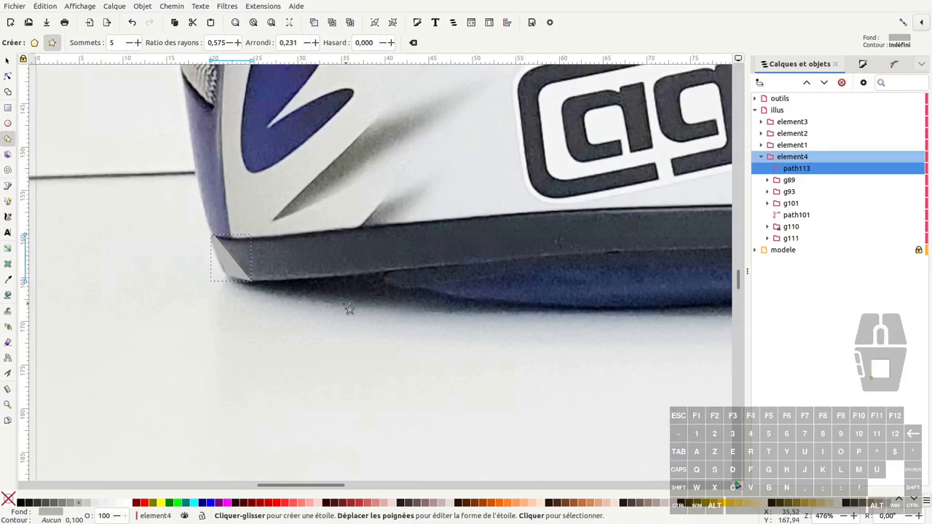
Switch to the Bézier tool to trace the rim as a closed grey path
{"action": "key", "text": "b"}
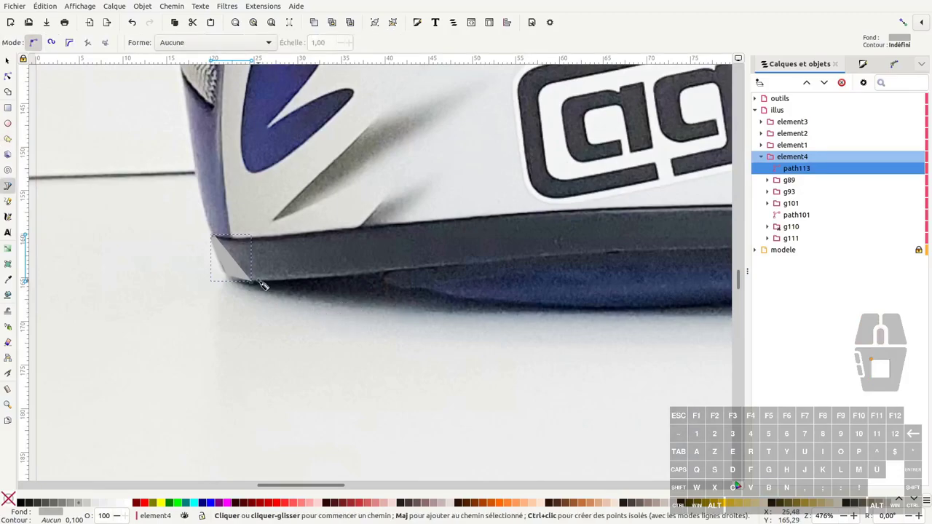
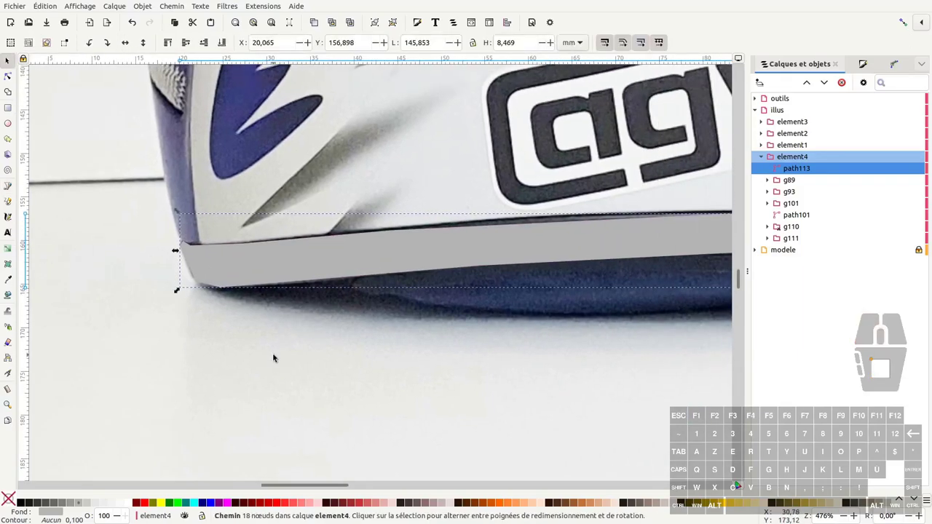
Select all rim nodes and reshape the top-left corner as a cusp hugging the rim's rounded end
{"action": "key", "text": "F2"}
{"action": "key", "text": "ctrl+a"}
{"action": "key", "text": "shift+s"}
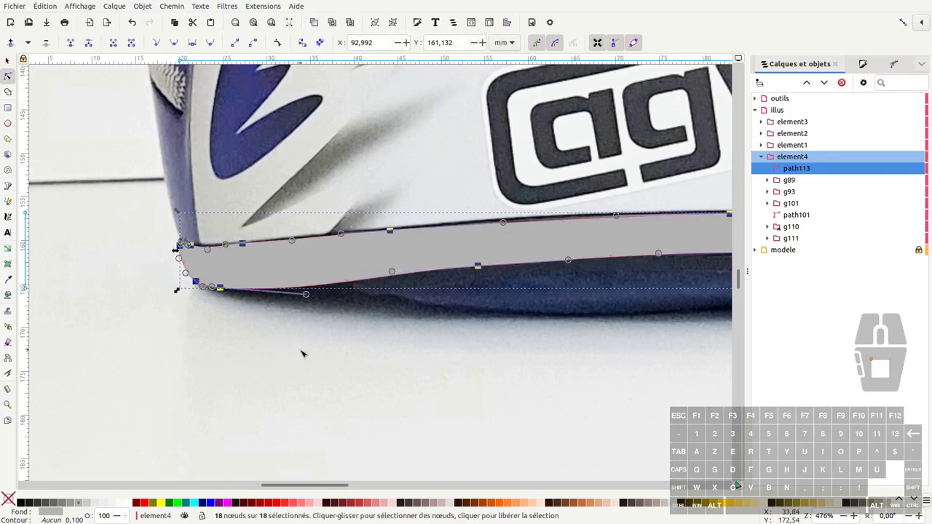
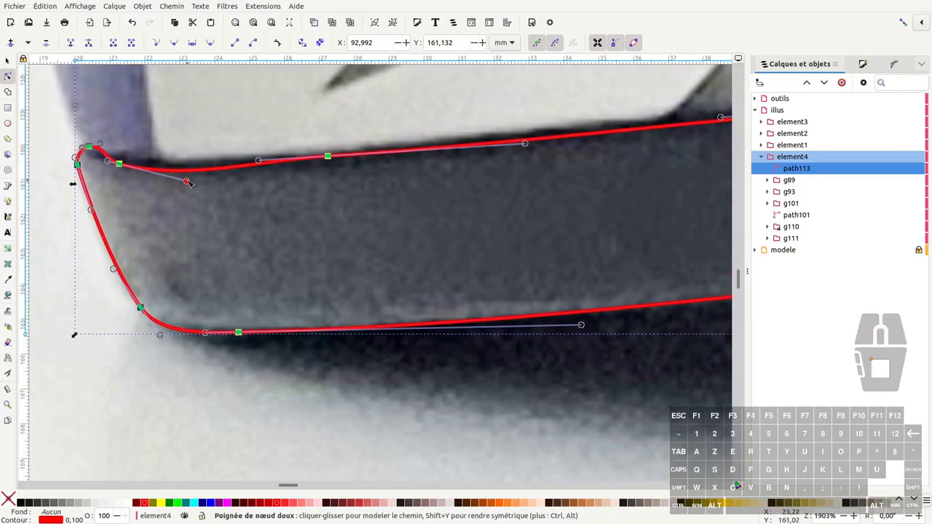
{"action": "left_click_drag", "start_coordinate": [191, 183], "coordinate": [162, 174]}
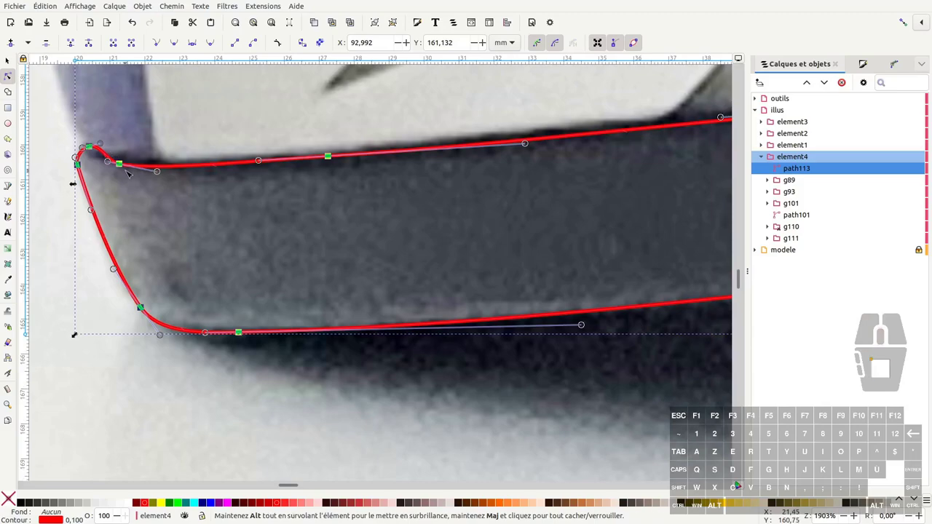
{"action": "left_click_drag", "start_coordinate": [114, 127], "coordinate": [90, 152]}
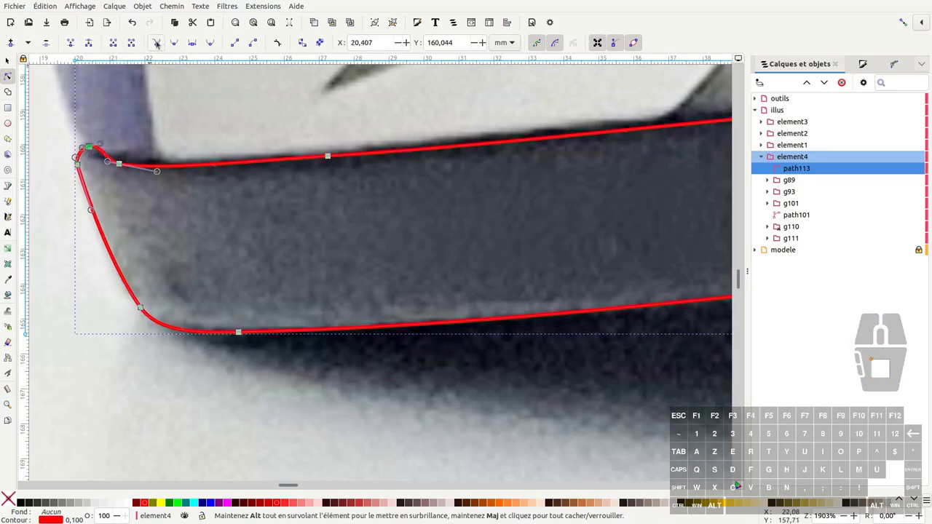
{"action": "left_click", "coordinate": [159, 43]}
{"action": "left_click_drag", "start_coordinate": [105, 144], "coordinate": [88, 160]}
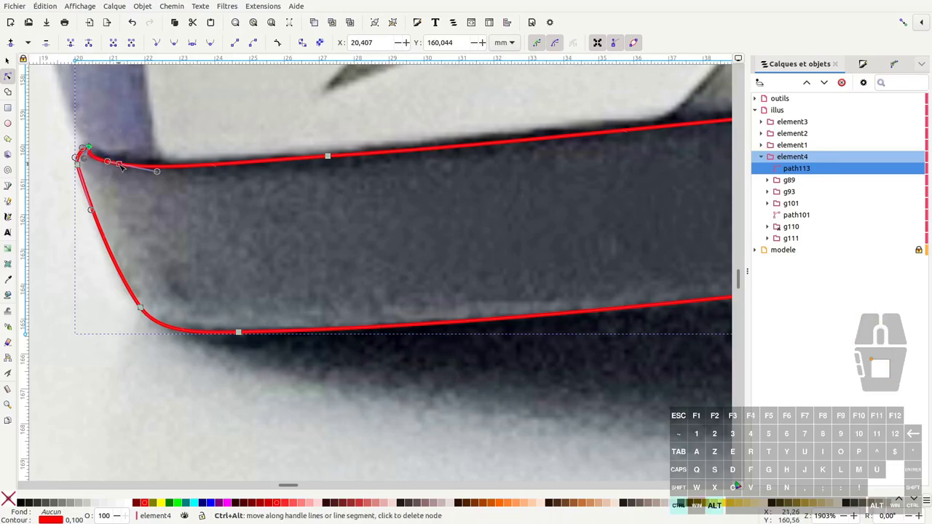
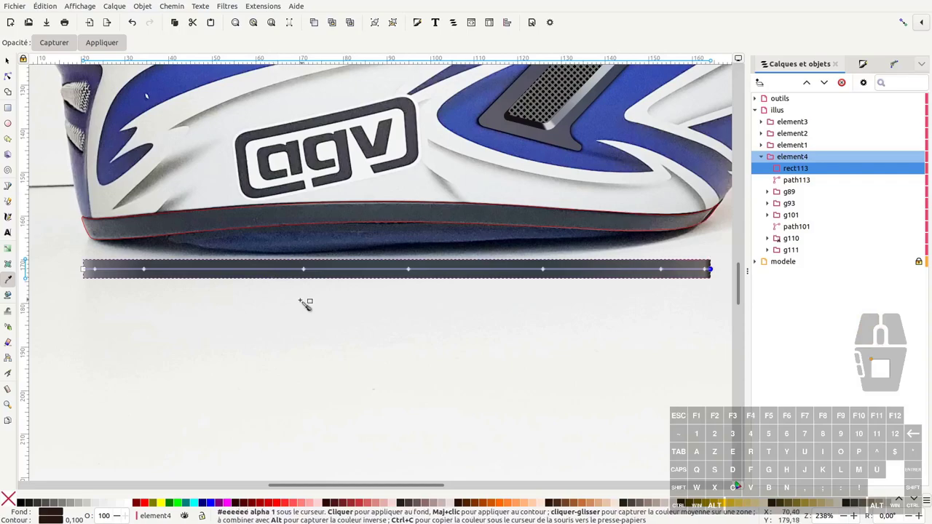
Copy the helper strip's style and paste its dark linear gradient onto the traced rim shape
{"action": "key", "text": "F1"}
{"action": "key", "text": "ctrl+c"}
{"action": "key", "text": "F2"}
{"action": "left_click", "coordinate": [369, 228]}
{"action": "left_click", "coordinate": [369, 221]}
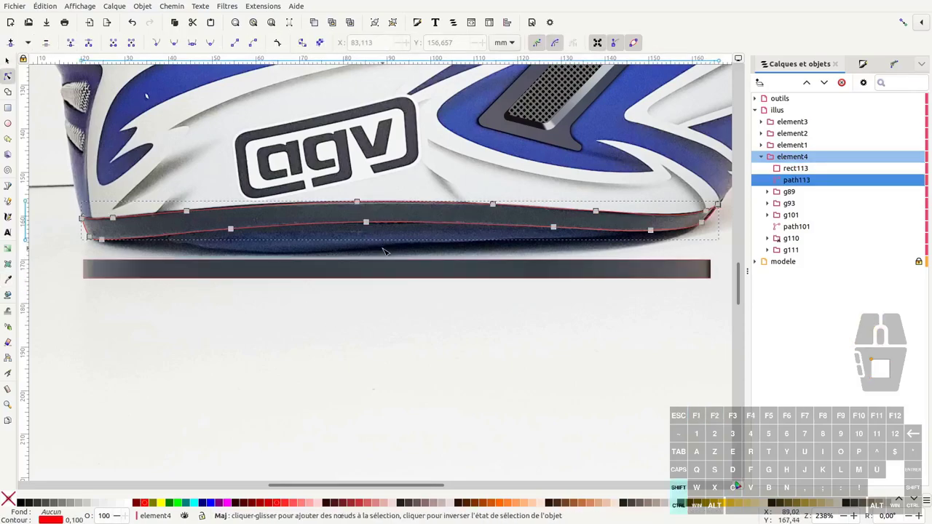
{"action": "key", "text": "ctrl+shift+v"}
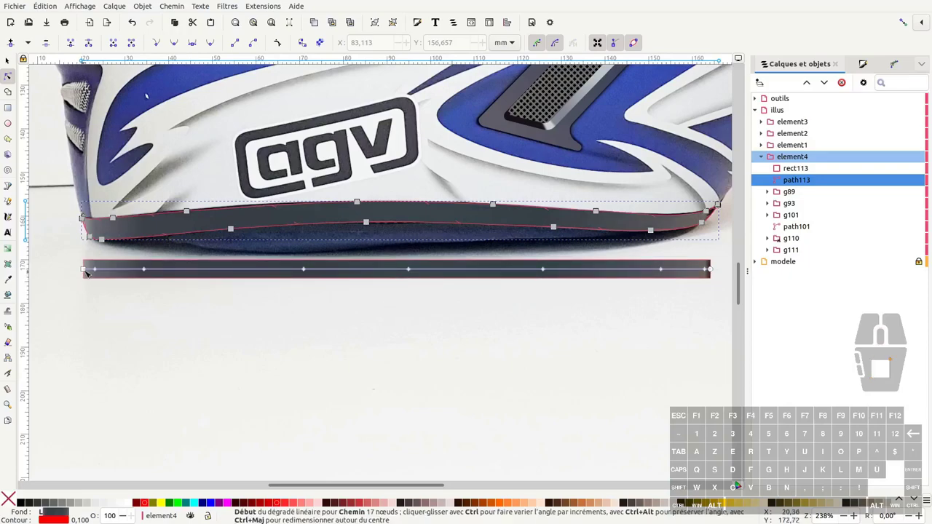
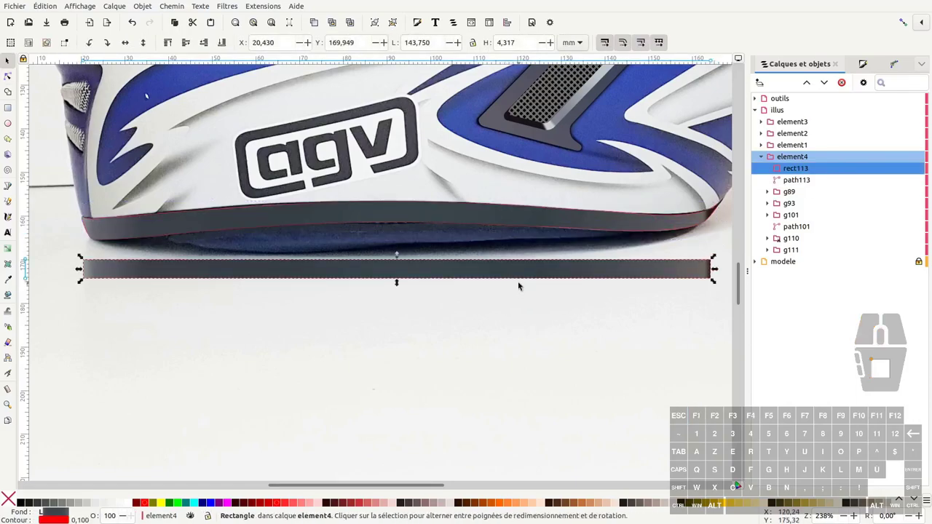
{"action": "left_click_drag", "start_coordinate": [468, 219], "coordinate": [467, 244]}
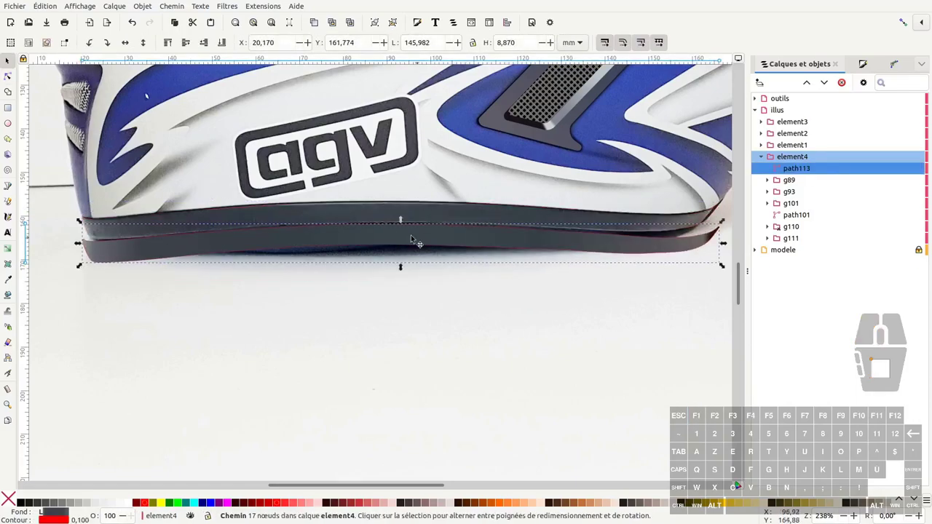
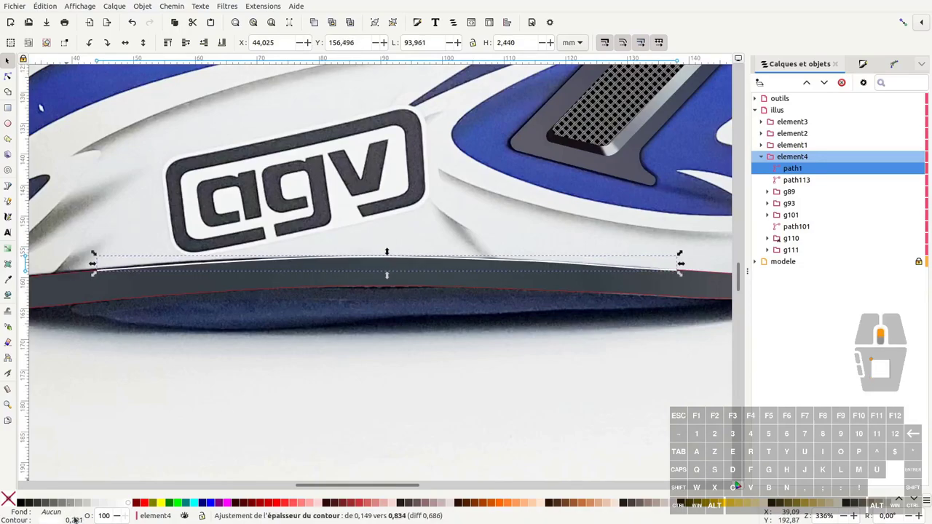
Thicken the rim's top-edge line via the stroke width field and adjust it
{"action": "scroll", "scroll_direction": "up", "scroll_amount": 3}
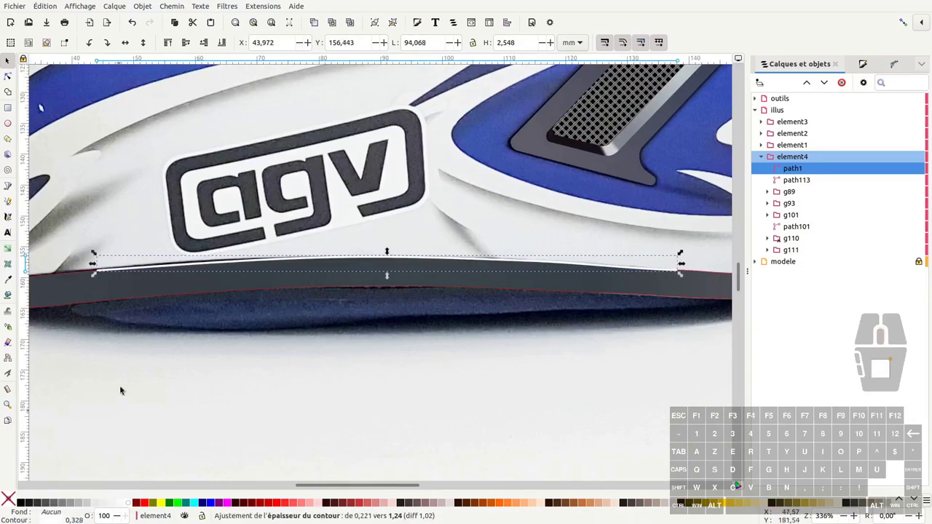
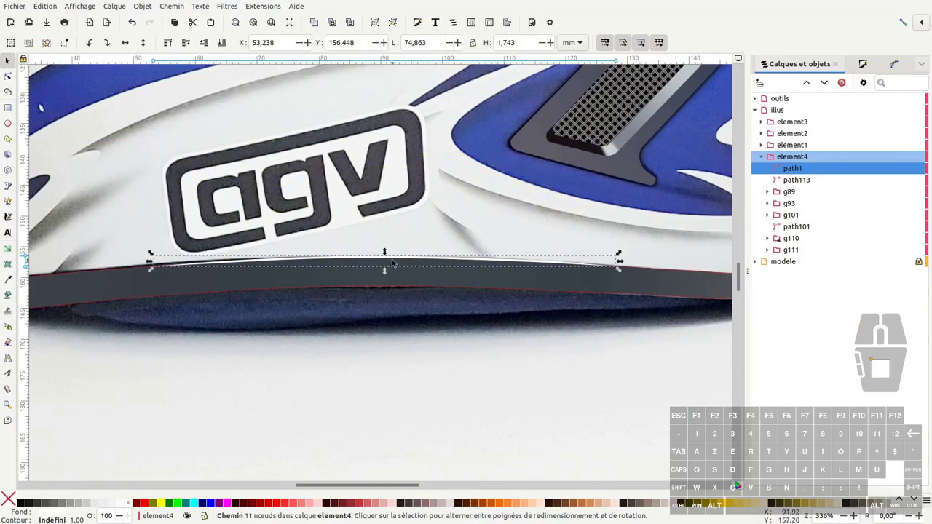
{"action": "left_click", "coordinate": [394, 260]}
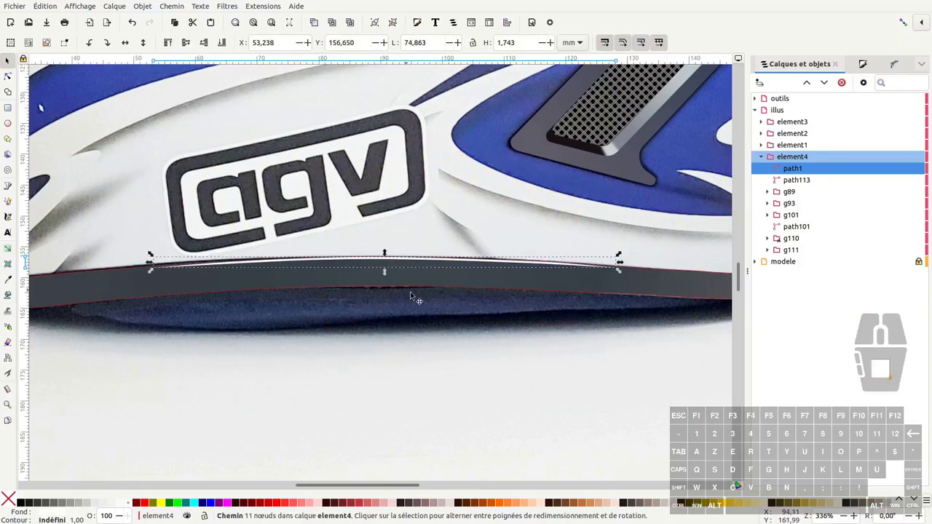
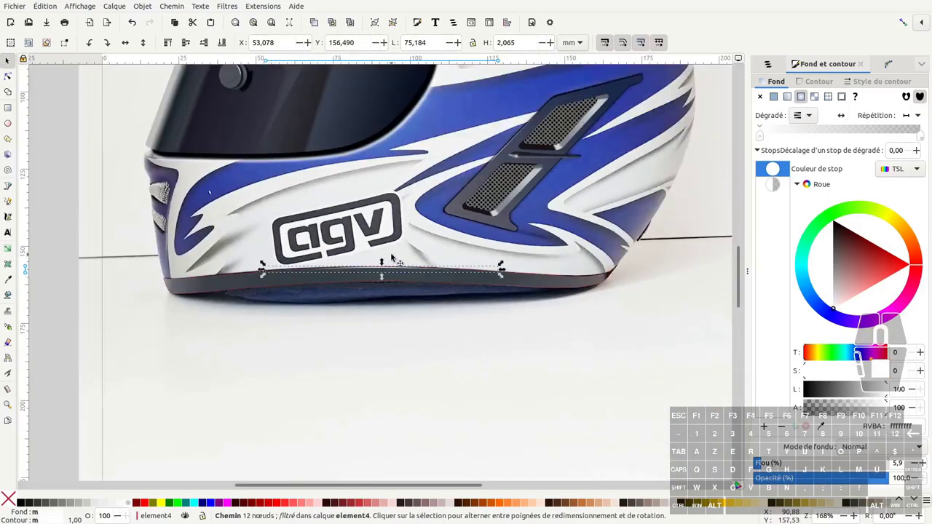
Group the rim with its highlight and zoom in on the helmet's underside
{"action": "left_click", "coordinate": [420, 333]}
{"action": "left_click_drag", "start_coordinate": [684, 325], "coordinate": [99, 237]}
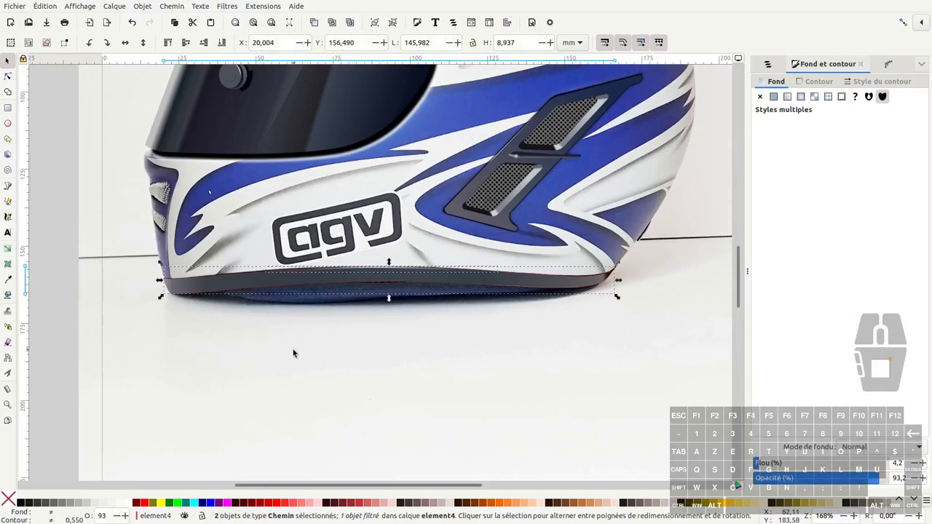
{"action": "key", "text": "ctrl+g"}
{"action": "left_click", "coordinate": [333, 362]}
{"action": "middle_click", "coordinate": [293, 321]}
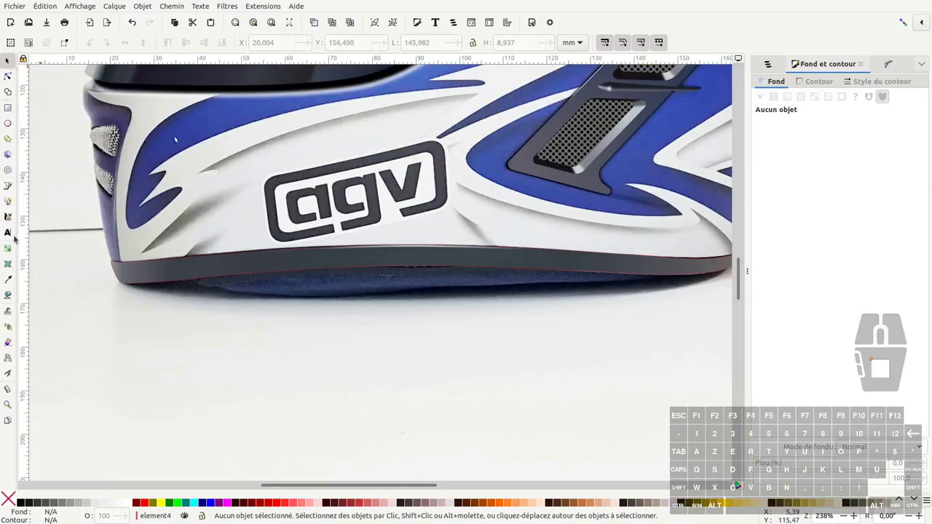
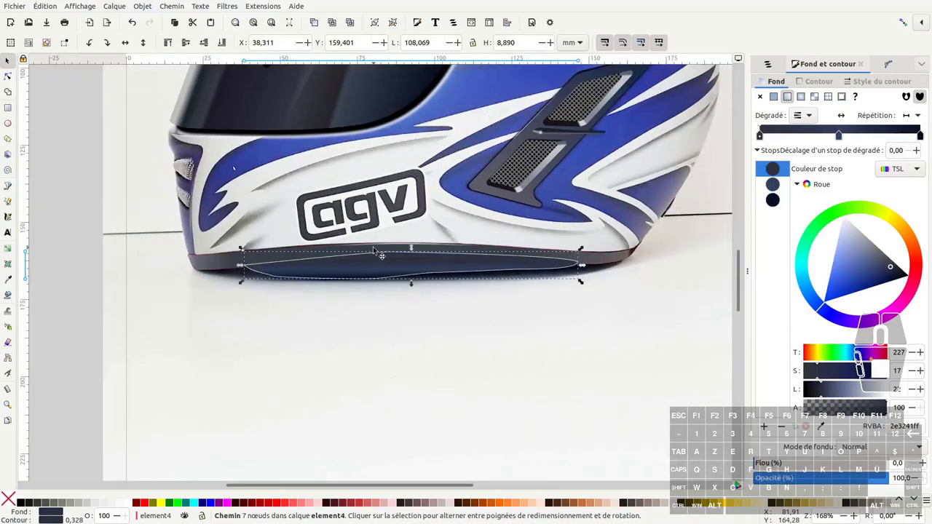
Give the underside shape its dark blue gradient fill and remove its outline
{"action": "left_click", "coordinate": [221, 44]}
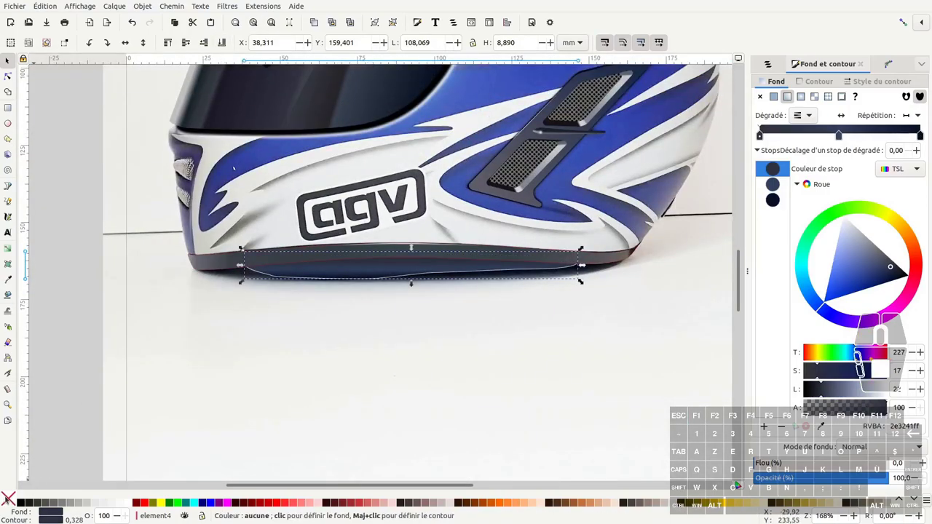
{"action": "scroll", "scroll_direction": "down", "scroll_amount": 3}
{"action": "left_click", "coordinate": [235, 376]}
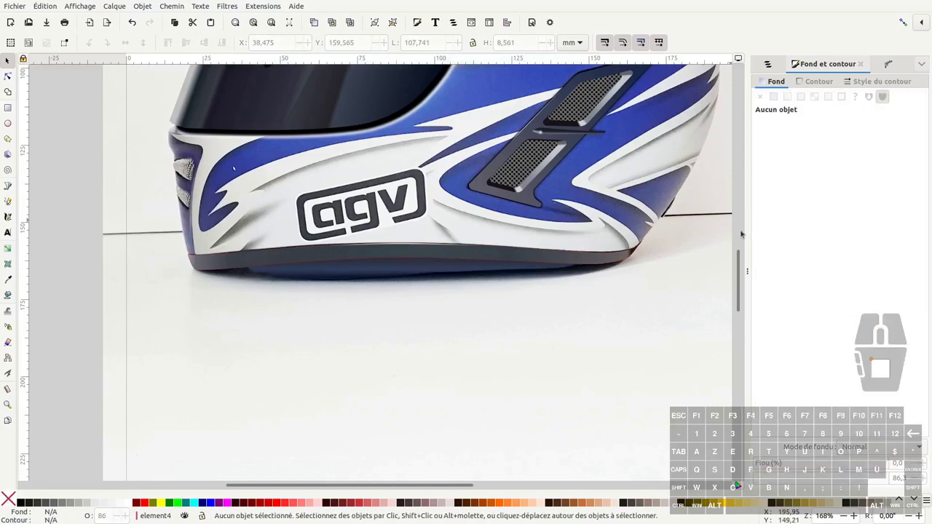
Hide the reference photo layer in Layers and Objects to check the traced drawing
{"action": "key", "text": "ctrl+shift+l"}
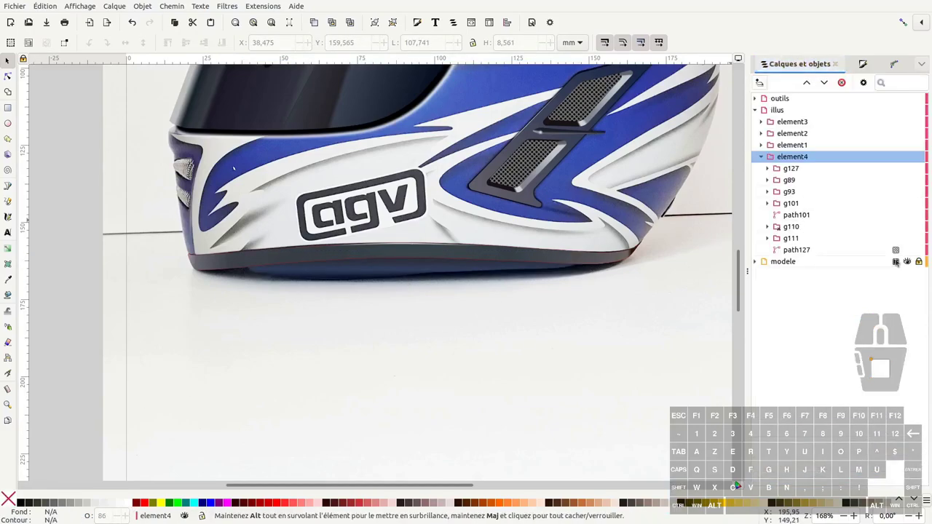
{"action": "left_click", "coordinate": [913, 265]}
{"action": "left_click", "coordinate": [610, 374]}
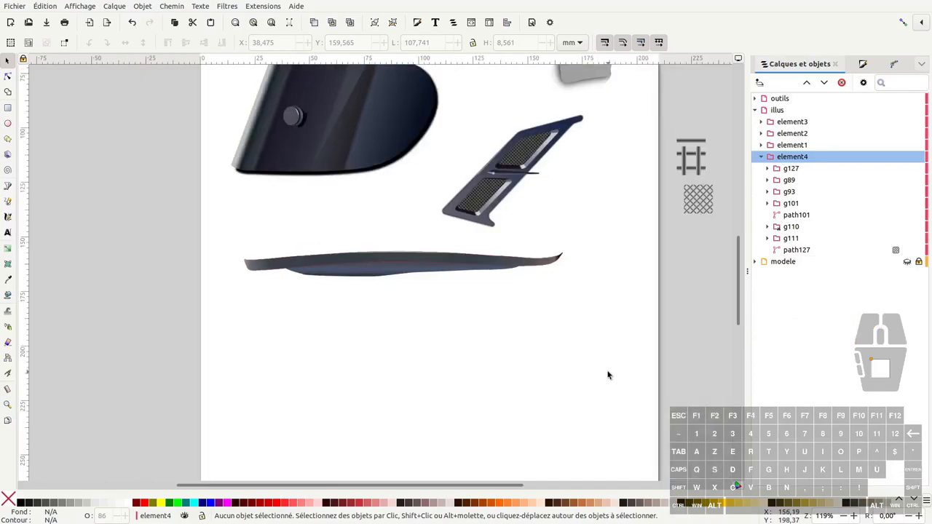
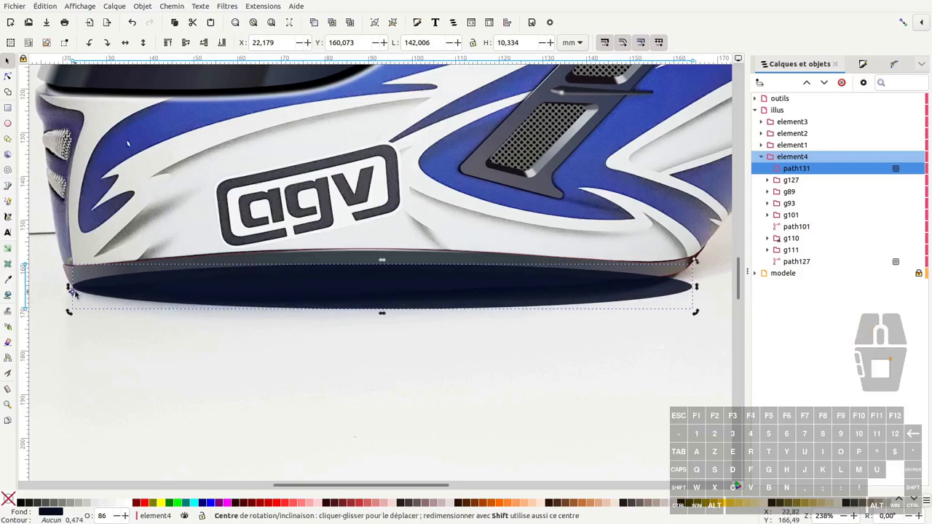
Tilt the dark bottom ellipse slightly and give it a radial gradient fill
{"action": "key", "text": "ctrl+z"}
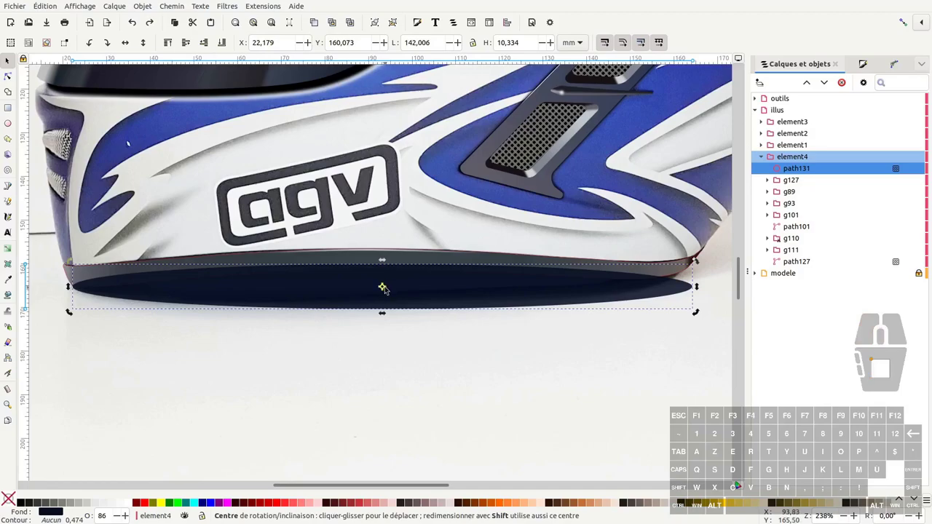
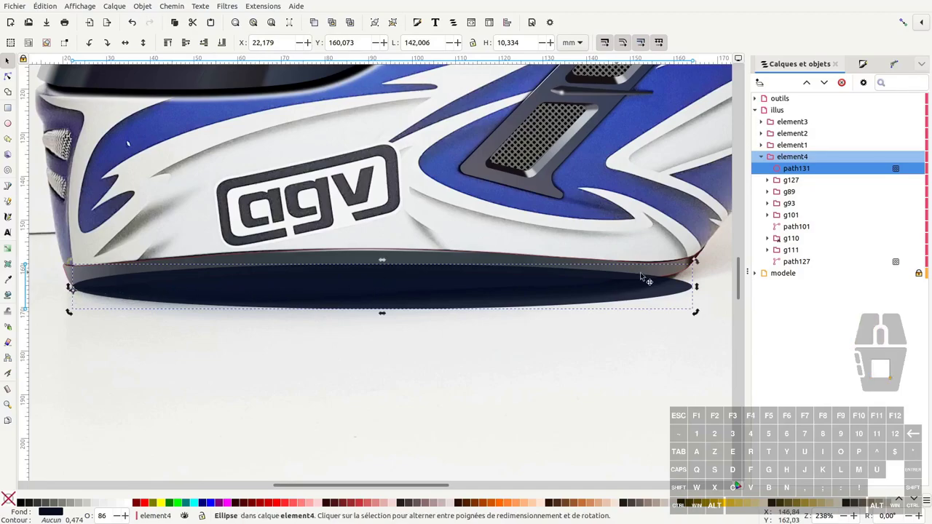
{"action": "left_click", "coordinate": [699, 288]}
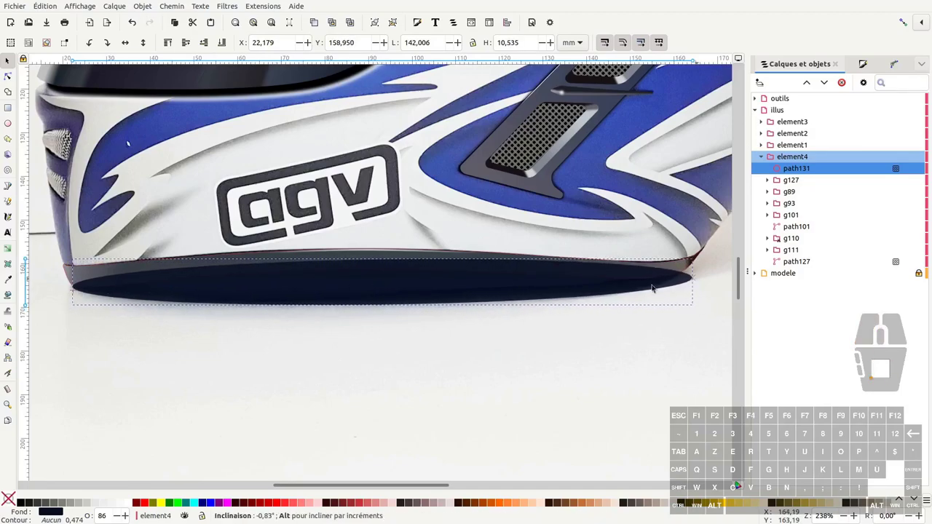
{"action": "left_click", "coordinate": [25, 503]}
{"action": "key", "text": "ctrl+shift+f"}
{"action": "left_click", "coordinate": [802, 96]}
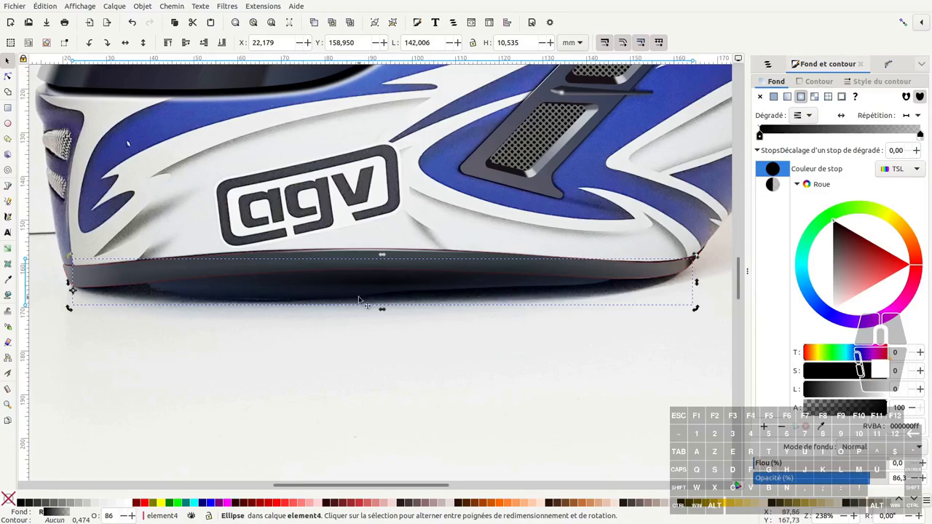
{"action": "key", "text": "F2"}
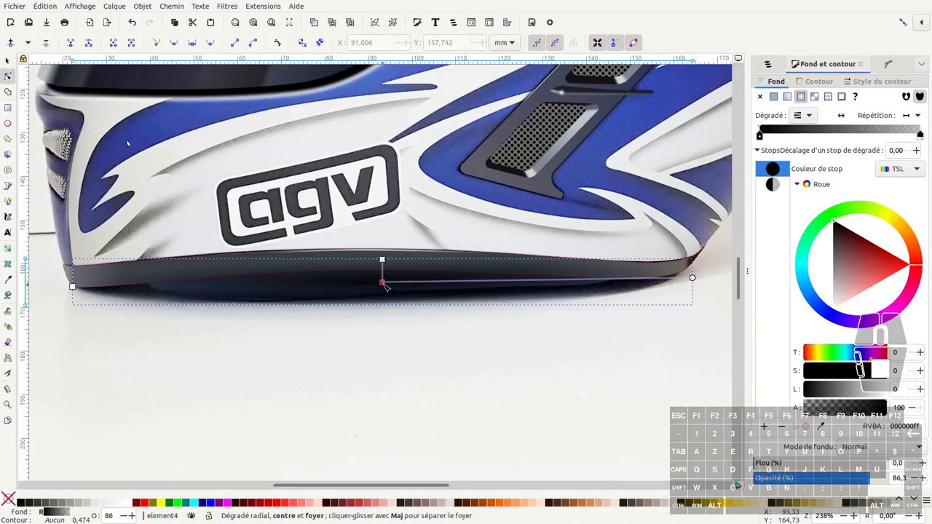
Deselect the ellipse and hide the reference photo to check the shading
{"action": "key", "text": "F1"}
{"action": "left_click", "coordinate": [226, 44]}
{"action": "left_click", "coordinate": [413, 354]}
{"action": "key", "text": "ctrl+shift+l"}
{"action": "left_click", "coordinate": [910, 274]}
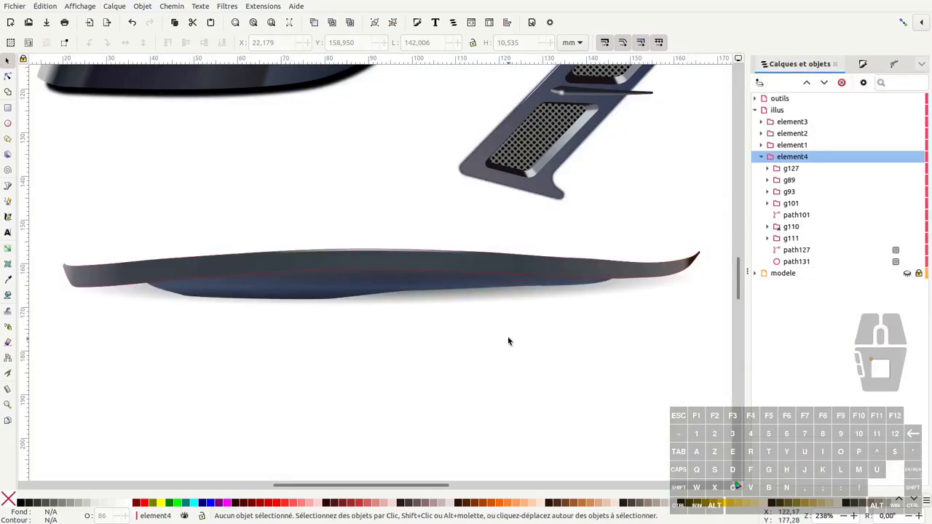
Select the dark chin strip and adjust the spread of its radial gradient shading
{"action": "key", "text": "F2"}
{"action": "left_click", "coordinate": [466, 299]}
{"action": "key", "text": "F1"}
{"action": "left_click", "coordinate": [462, 299]}
{"action": "key", "text": "ctrl+z"}
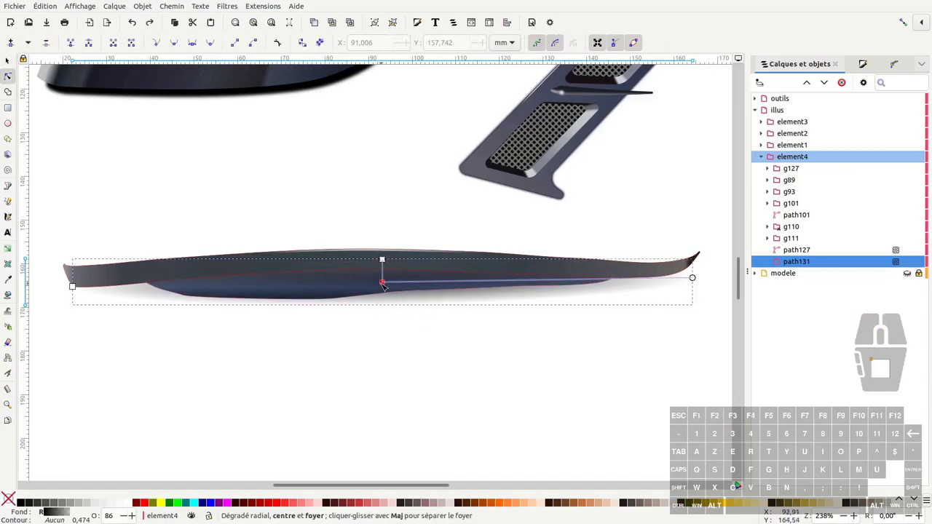
{"action": "left_click", "coordinate": [384, 284]}
{"action": "key", "text": "ctrl+z"}
{"action": "left_click_drag", "start_coordinate": [389, 283], "coordinate": [389, 298]}
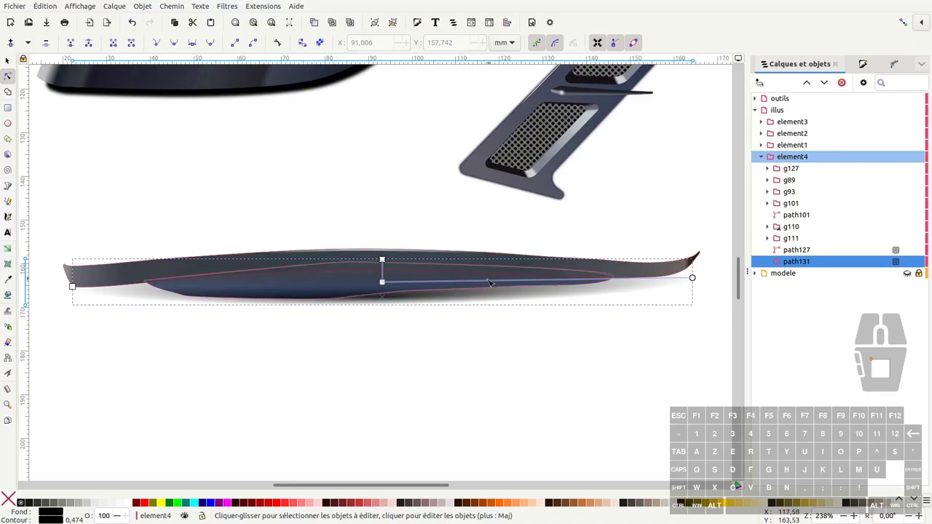
{"action": "key", "text": "g"}
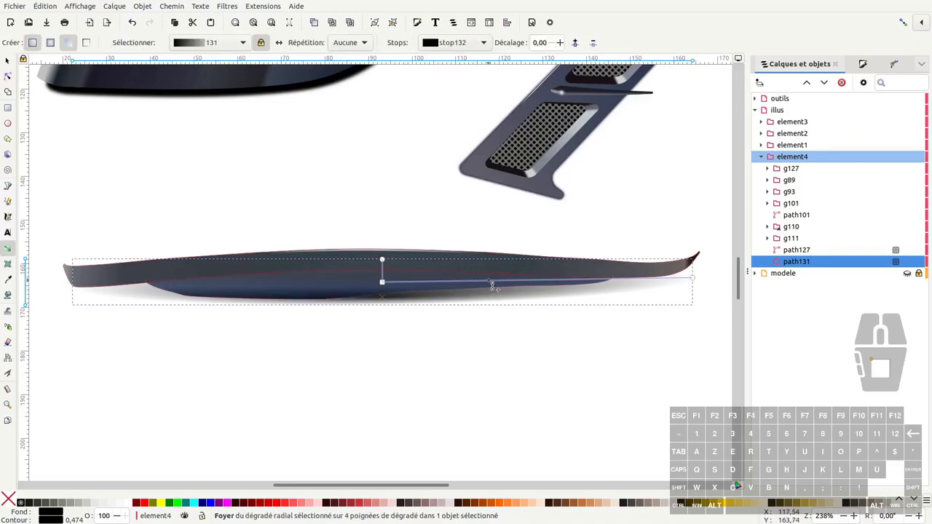
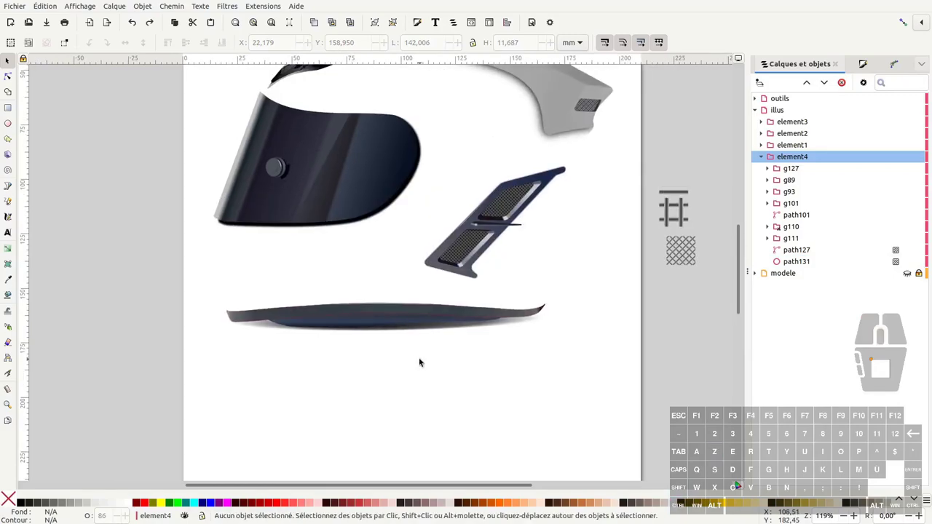
Show the reference photo again and zoom in on the visor's lower edge
{"action": "key", "text": "ctrl+shift+l"}
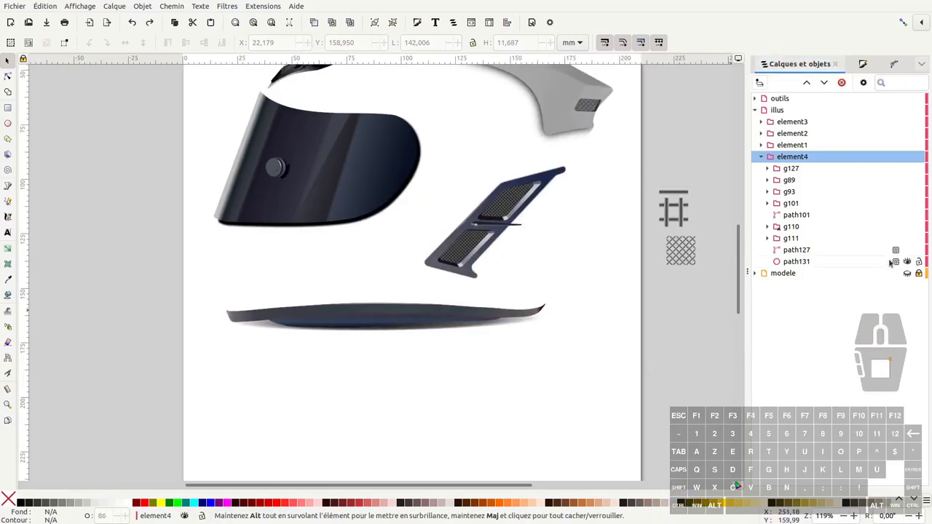
{"action": "left_click", "coordinate": [911, 273]}
{"action": "left_click", "coordinate": [517, 394]}
{"action": "middle_click", "coordinate": [406, 367]}
{"action": "left_click_drag", "start_coordinate": [242, 288], "coordinate": [235, 327]}
{"action": "middle_click", "coordinate": [262, 291]}
{"action": "middle_click", "coordinate": [237, 318]}
{"action": "middle_click", "coordinate": [241, 281]}
{"action": "middle_click", "coordinate": [264, 233]}
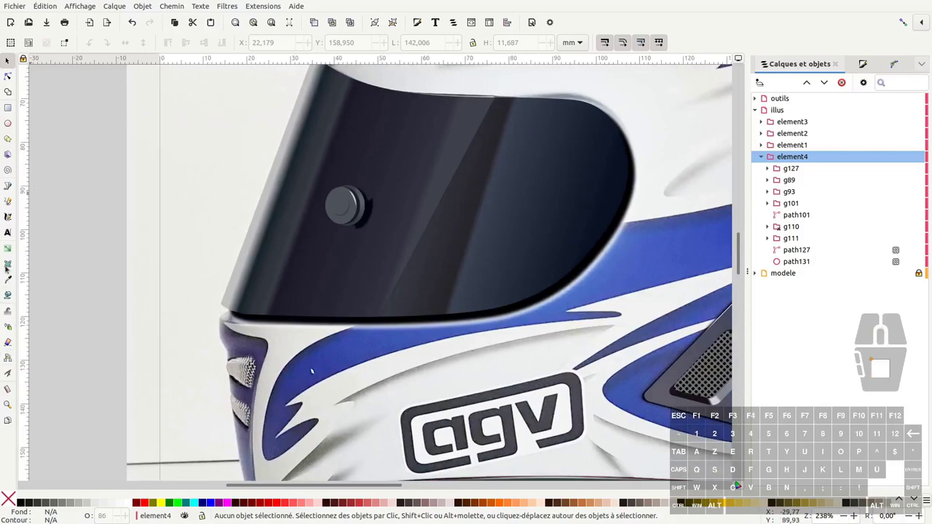
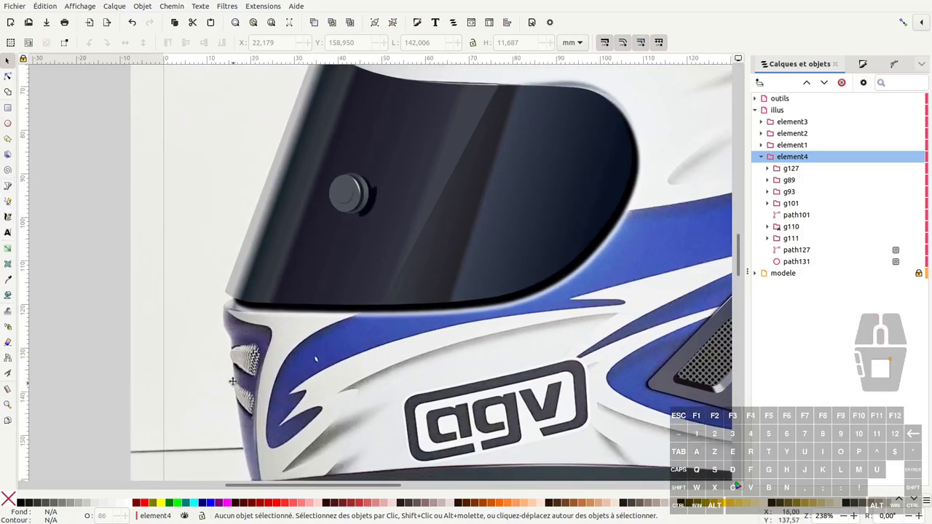
{"action": "middle_click", "coordinate": [235, 375]}
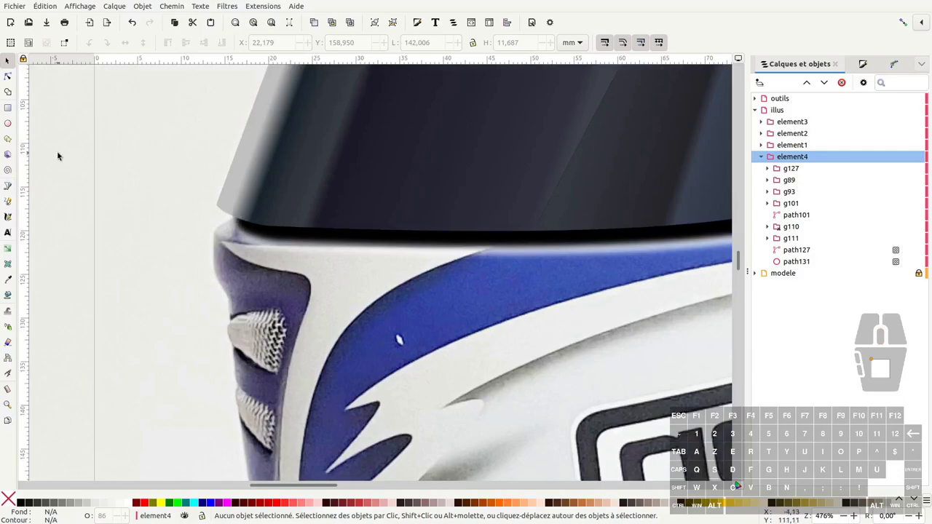
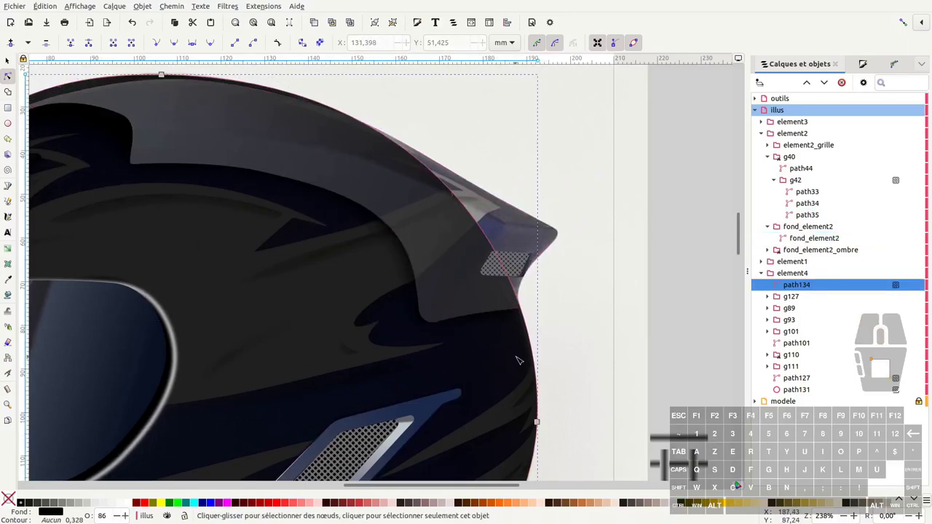
Paste the shell path in place for the spoiler section, then return to whole-path selection
{"action": "key", "text": "ctrl+v"}
{"action": "key", "text": "ctrl+z"}
{"action": "key", "text": "ctrl+alt+v"}
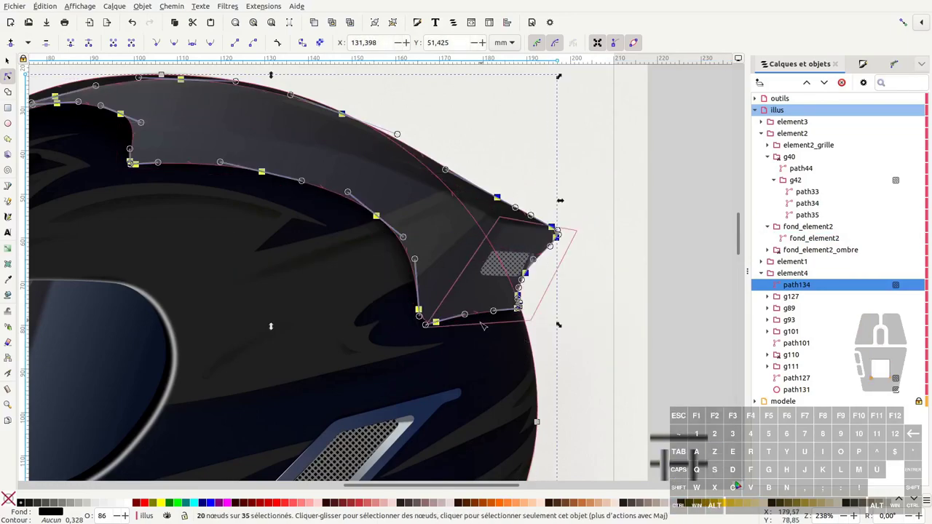
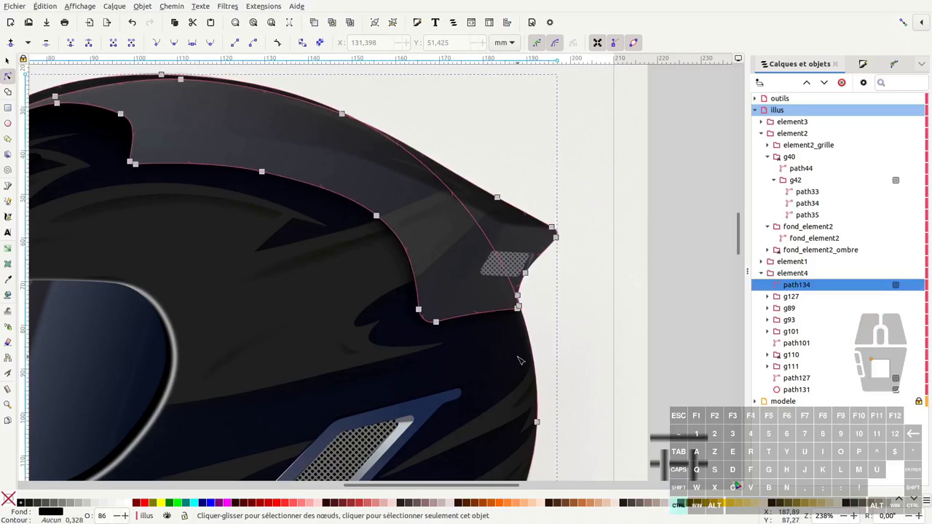
{"action": "key", "text": "F1"}
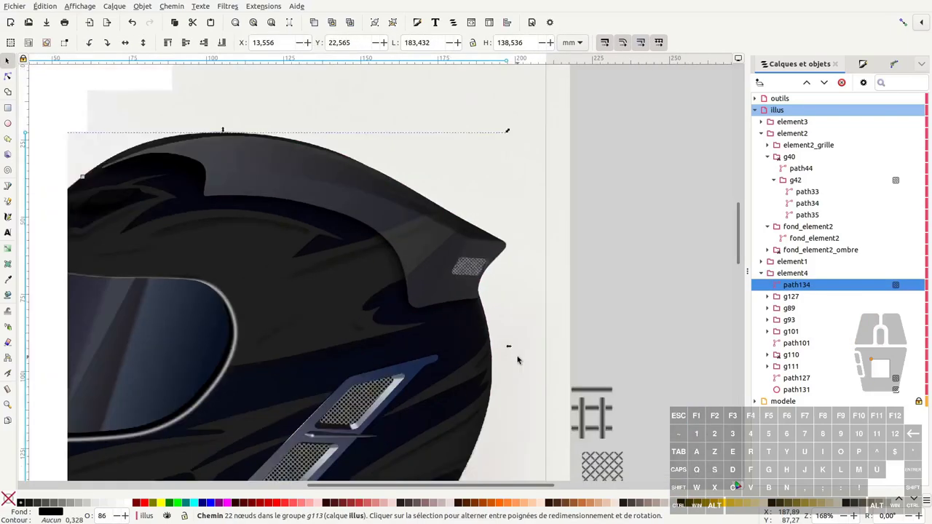
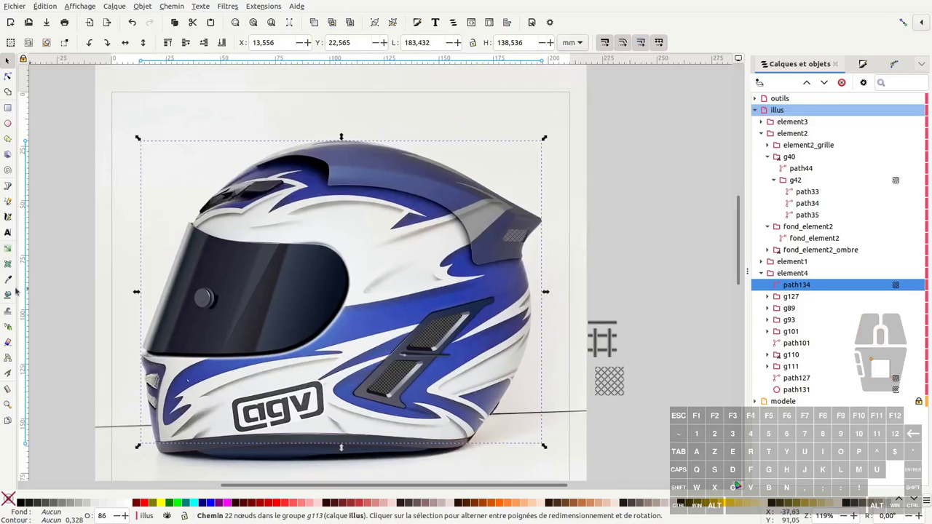
Clear the shell fill and sample the light off-white shell colour from the photo with the Dropper
{"action": "left_click", "coordinate": [13, 249]}
{"action": "left_click", "coordinate": [53, 44]}
{"action": "key", "text": "d"}
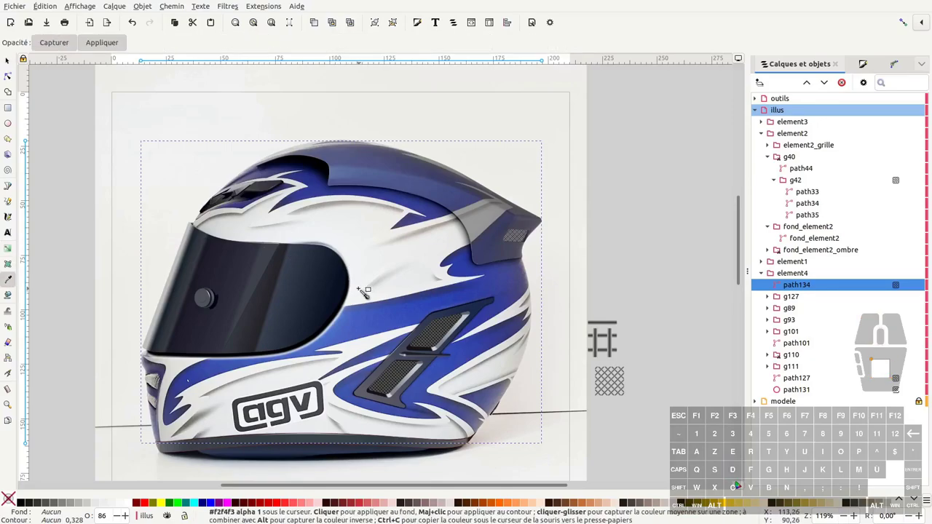
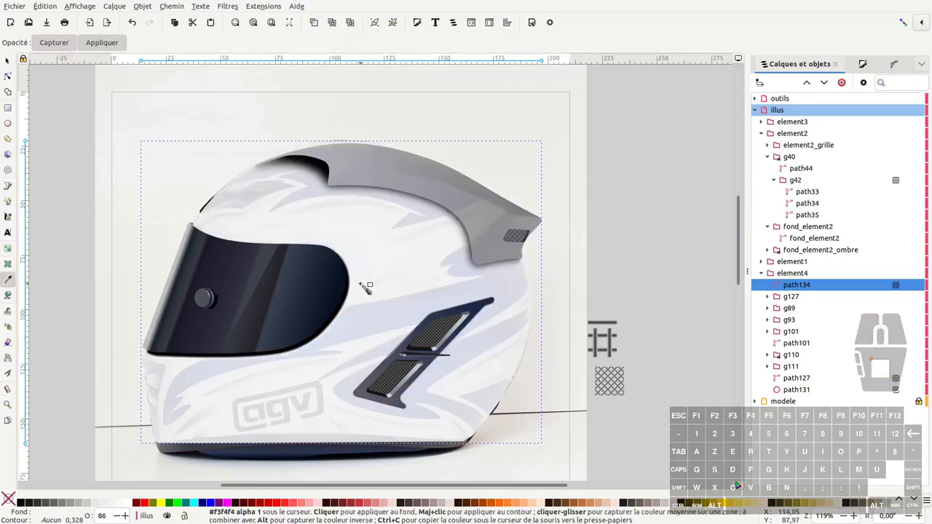
{"action": "key", "text": "g"}
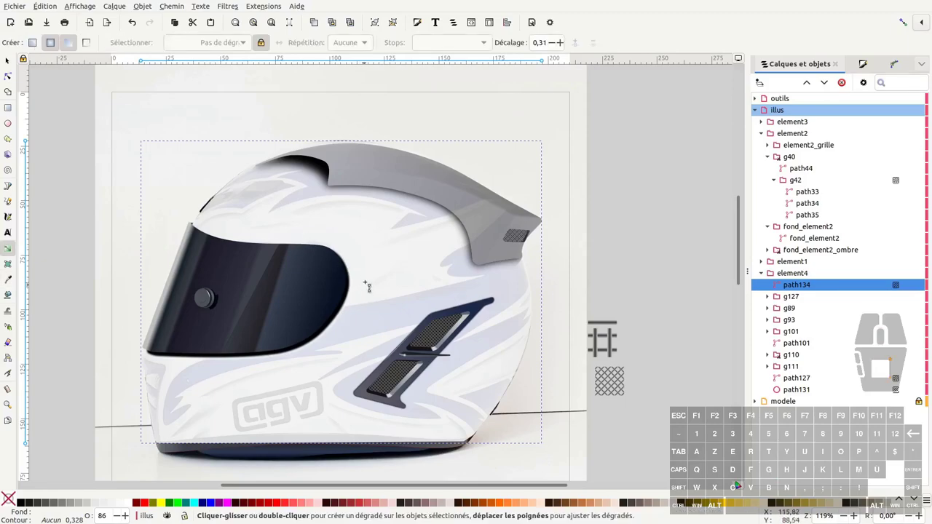
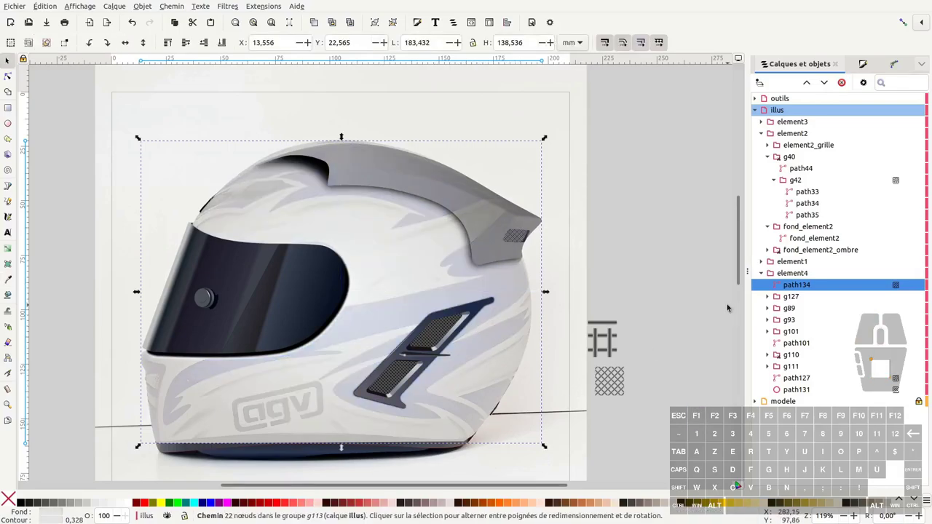
Undo the accidental group move and restore the shell's place beneath the visor, spoiler and vents
{"action": "left_click", "coordinate": [713, 306]}
{"action": "left_click", "coordinate": [415, 258]}
{"action": "left_click_drag", "start_coordinate": [411, 272], "coordinate": [453, 282]}
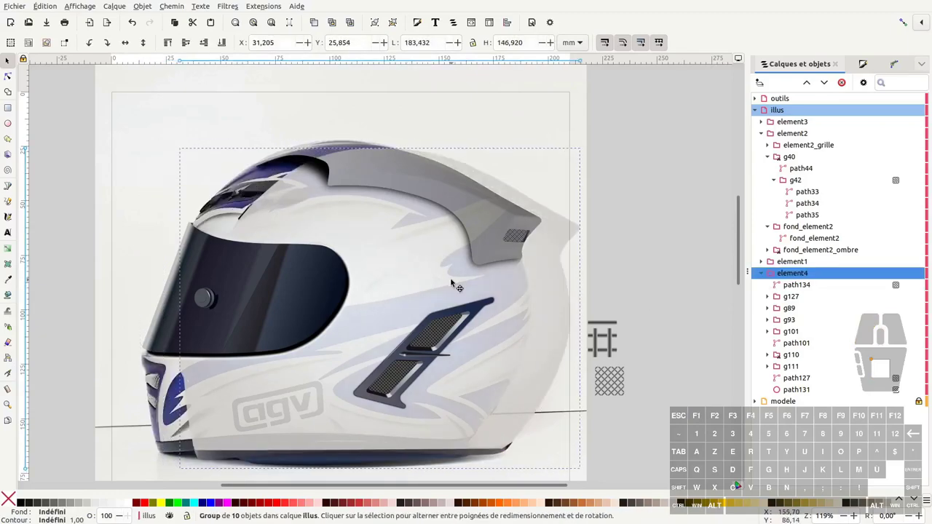
{"action": "key", "text": "ctrl+z"}
{"action": "key", "text": "ctrl+x"}
{"action": "left_click", "coordinate": [779, 121]}
{"action": "key", "text": "ctrl+alt+v"}
{"action": "left_click", "coordinate": [767, 124]}
{"action": "left_click", "coordinate": [765, 122]}
{"action": "key", "text": "ctrl+z"}
{"action": "key", "text": "ctrl+z"}
Set the grey shell's opacity to 100 so the photo's blue livery no longer shows through
{"action": "left_click", "coordinate": [415, 284]}
{"action": "key", "text": "F1"}
{"action": "middle_click", "coordinate": [600, 331]}
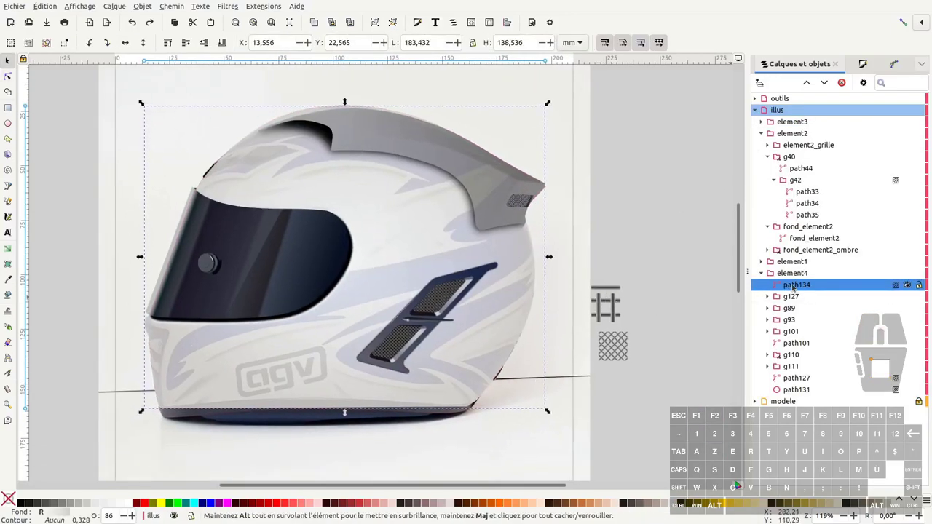
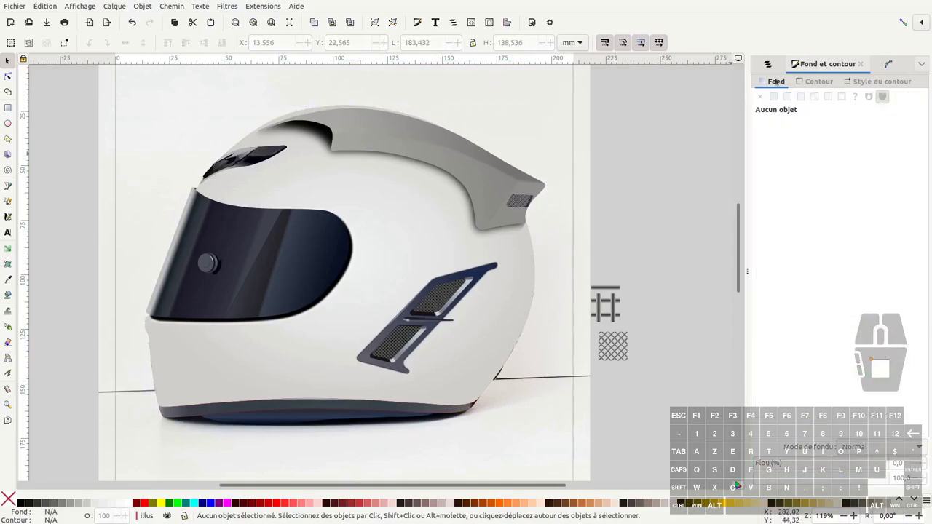
{"action": "left_click", "coordinate": [774, 64]}
{"action": "left_click", "coordinate": [788, 391]}
{"action": "double_click", "coordinate": [803, 392]}
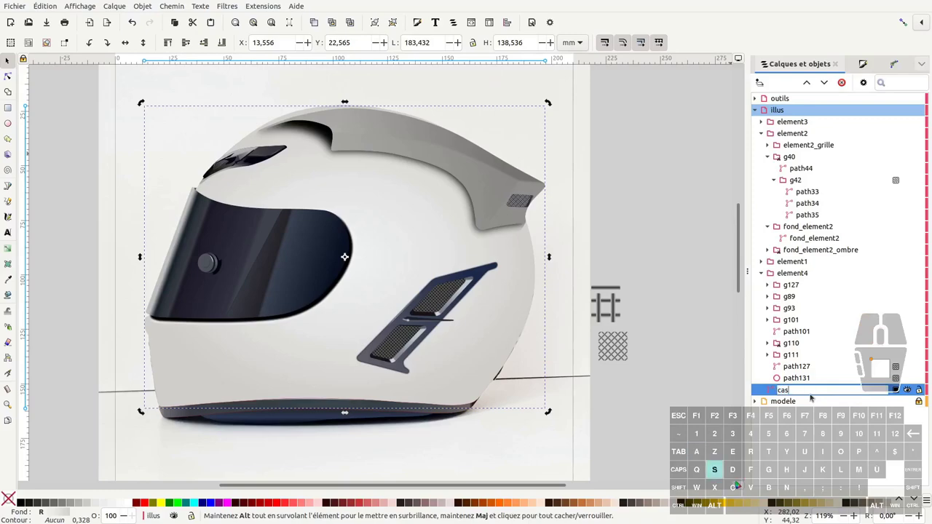
{"action": "key", "text": "BackSpace"}
{"action": "key", "text": "BackSpace"}
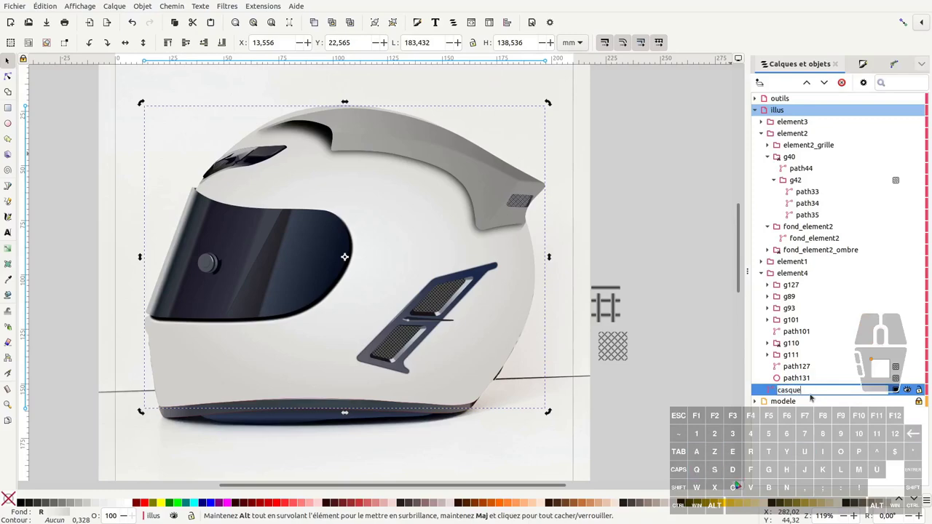
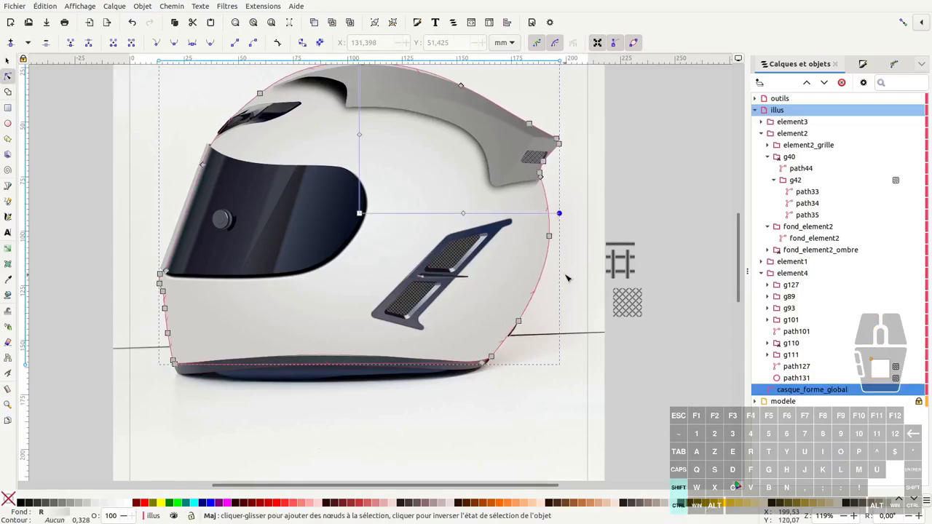
{"action": "key", "text": "ctrl+shift+f"}
{"action": "left_click", "coordinate": [854, 299]}
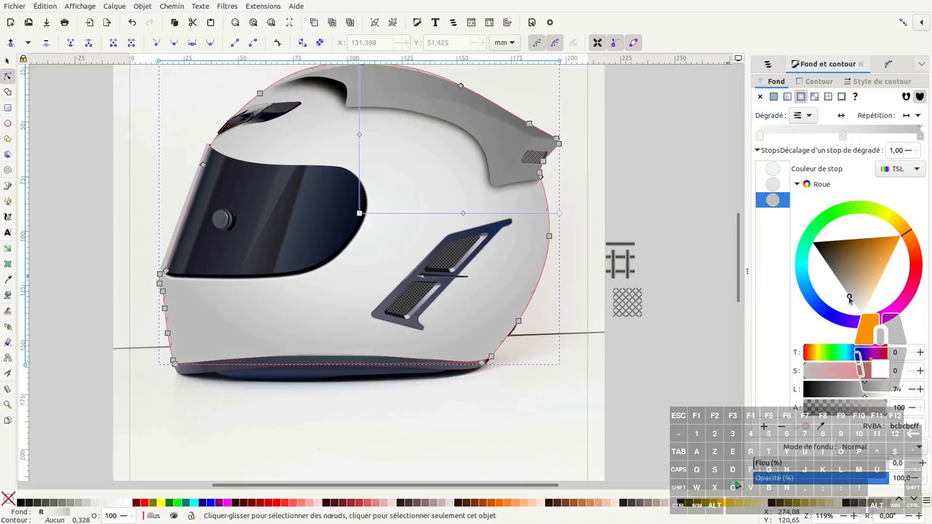
{"action": "left_click", "coordinate": [797, 338]}
{"action": "key", "text": "F1"}
{"action": "left_click", "coordinate": [667, 381]}
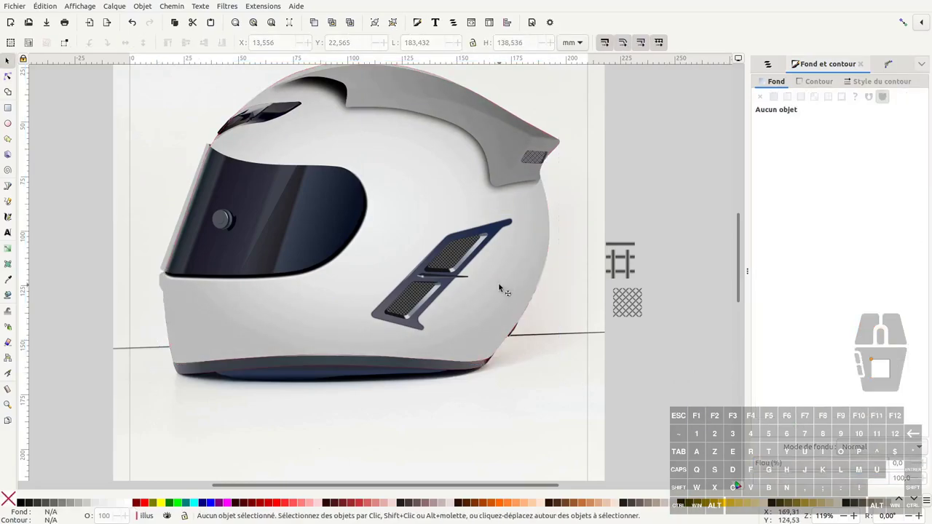
{"action": "key", "text": "ctrl+s"}
{"action": "key", "text": "F1"}
{"action": "key", "text": "F2"}
{"action": "key", "text": "F1"}
{"action": "left_click", "coordinate": [554, 390]}
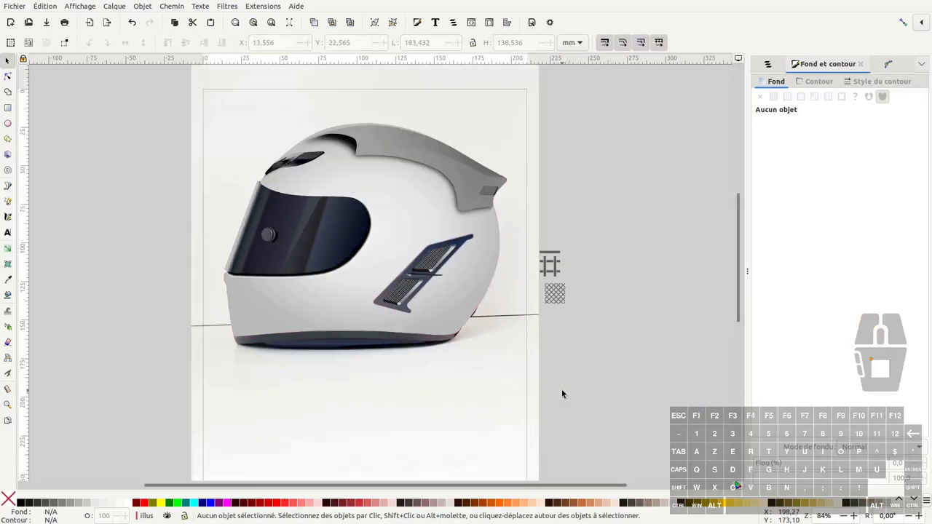
{"action": "middle_click", "coordinate": [561, 368]}
{"action": "key", "text": "ctrl+s"}
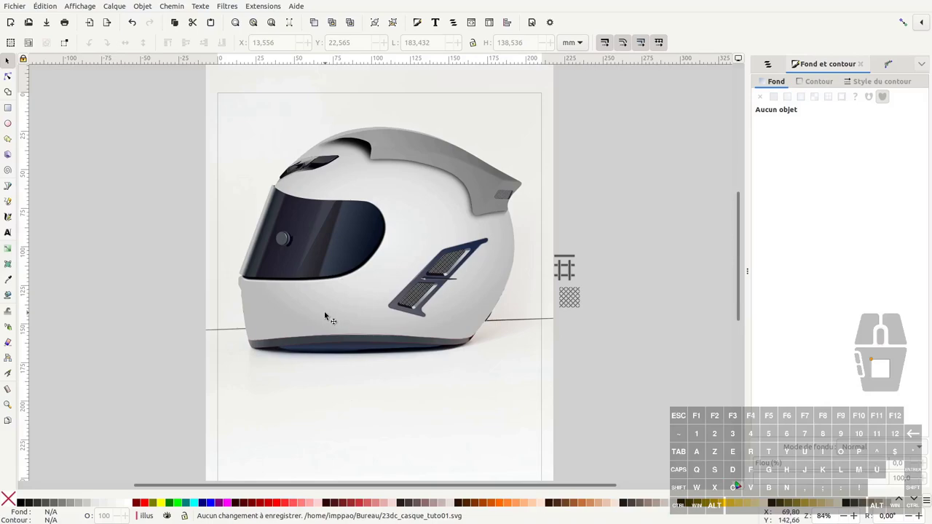
{"action": "left_click", "coordinate": [327, 315]}
{"action": "scroll", "scroll_direction": "up", "scroll_amount": 3}
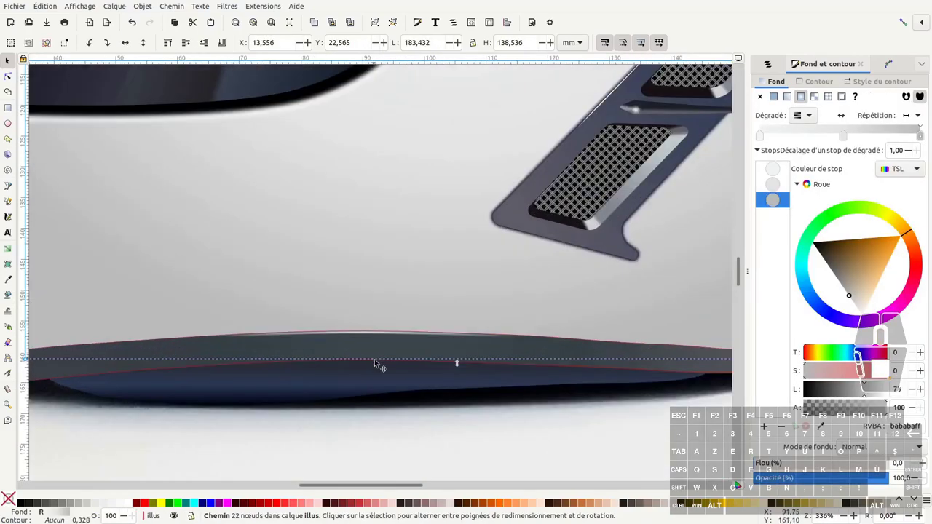
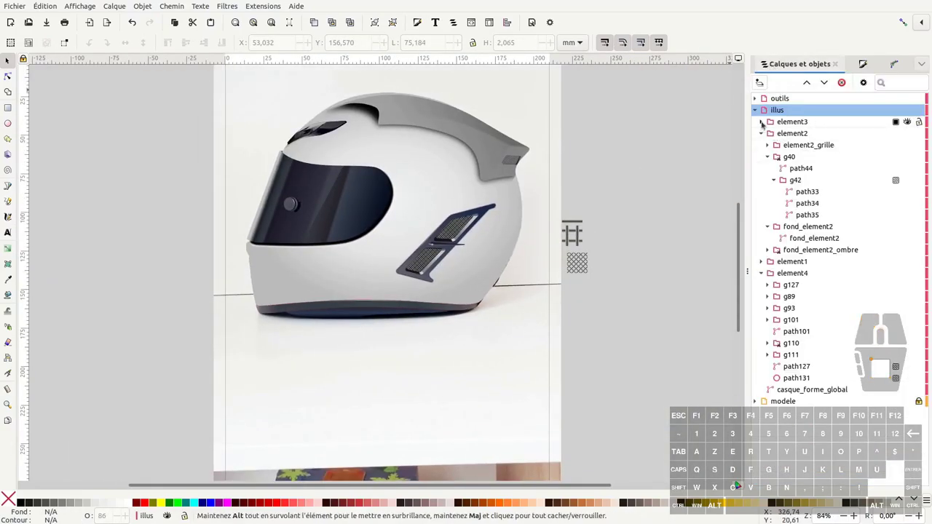
Collapse the element groups and wrap the casque_forme_global shape in its own group
{"action": "left_click", "coordinate": [767, 133]}
{"action": "left_click", "coordinate": [770, 156]}
{"action": "left_click", "coordinate": [762, 159]}
{"action": "left_click", "coordinate": [684, 278]}
{"action": "left_click", "coordinate": [795, 169]}
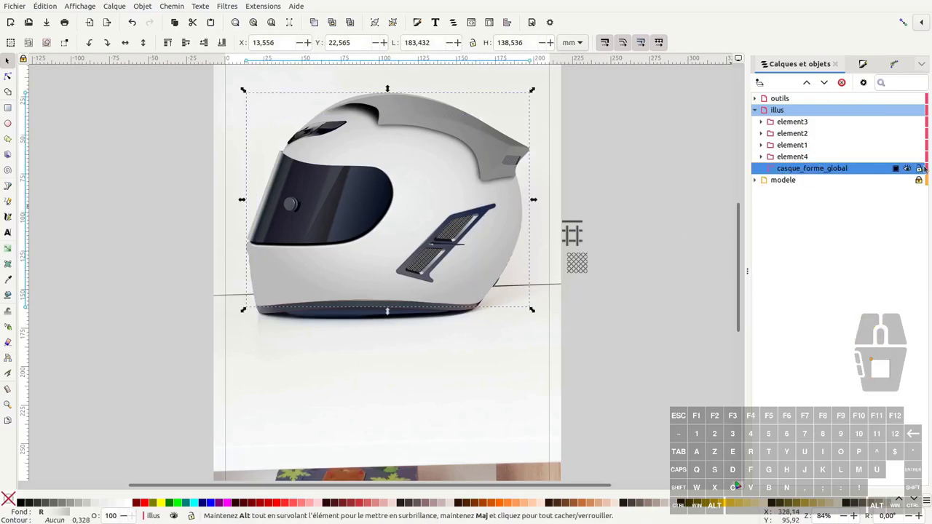
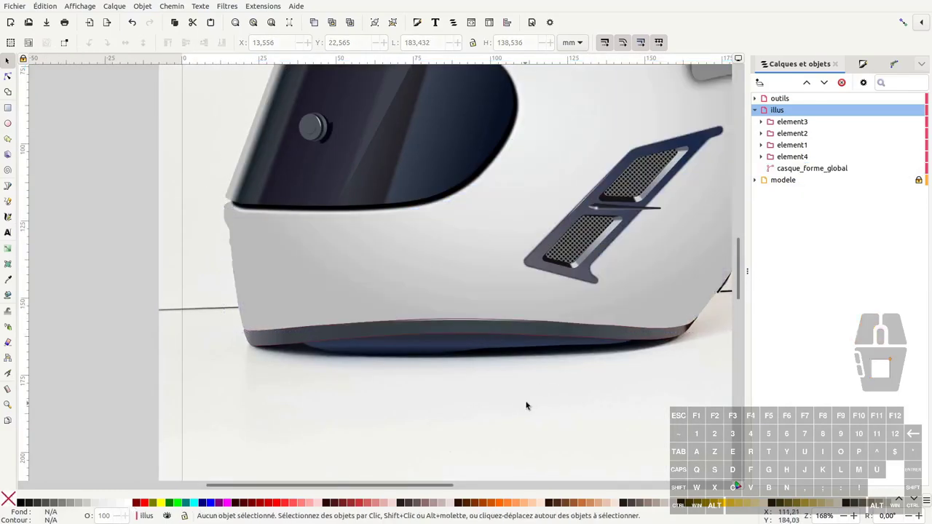
{"action": "middle_click", "coordinate": [523, 406]}
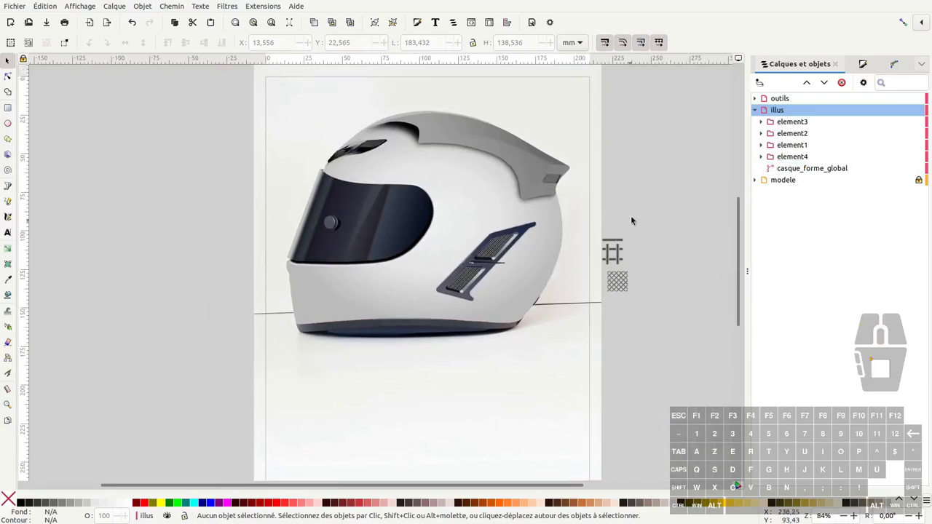
{"action": "left_click", "coordinate": [819, 168]}
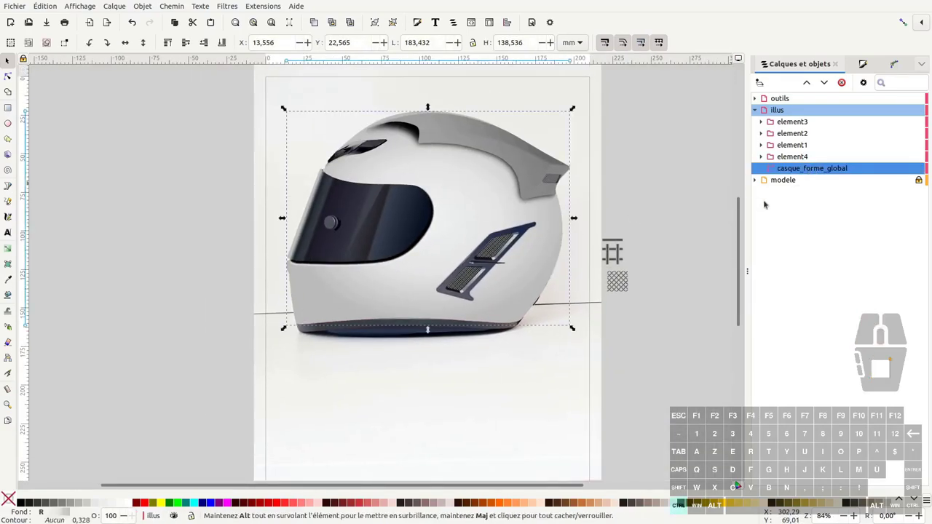
{"action": "key", "text": "ctrl+g"}
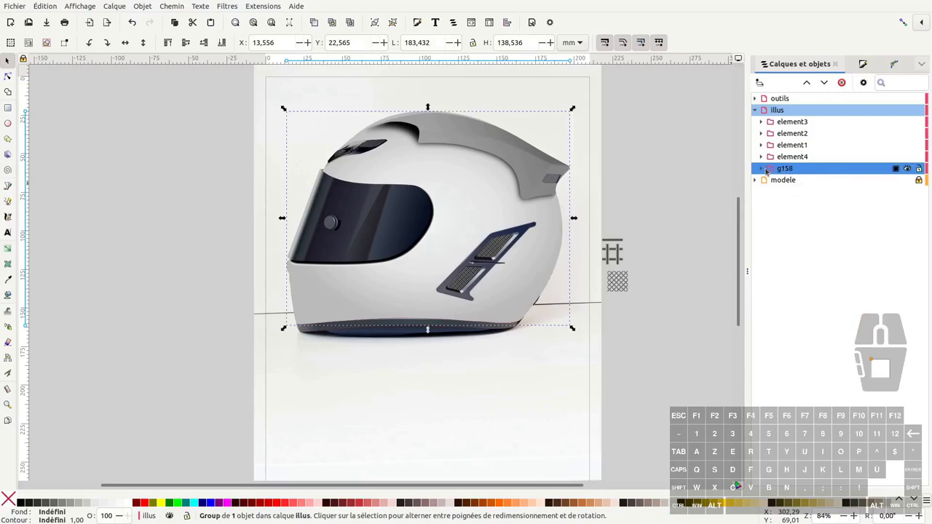
Rename the new group casque_forme_global, copying the name from the shape inside it
{"action": "left_click", "coordinate": [764, 170]}
{"action": "double_click", "coordinate": [816, 182]}
{"action": "key", "text": "ctrl+c"}
{"action": "double_click", "coordinate": [787, 171]}
{"action": "key", "text": "ctrl+v"}
{"action": "key", "text": "Return"}
{"action": "left_click", "coordinate": [764, 170]}
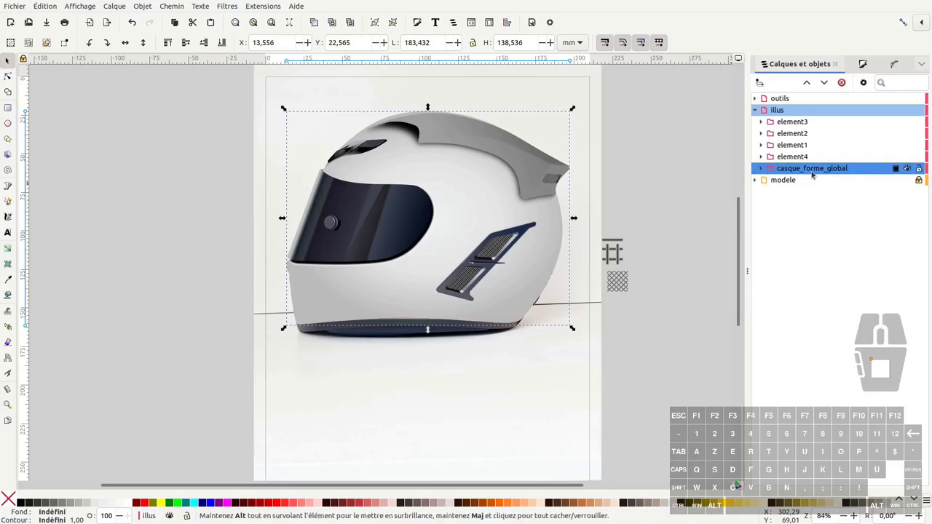
Create a clone of the casque_forme_global group and hide the original to reveal the photo
{"action": "left_click", "coordinate": [336, 26]}
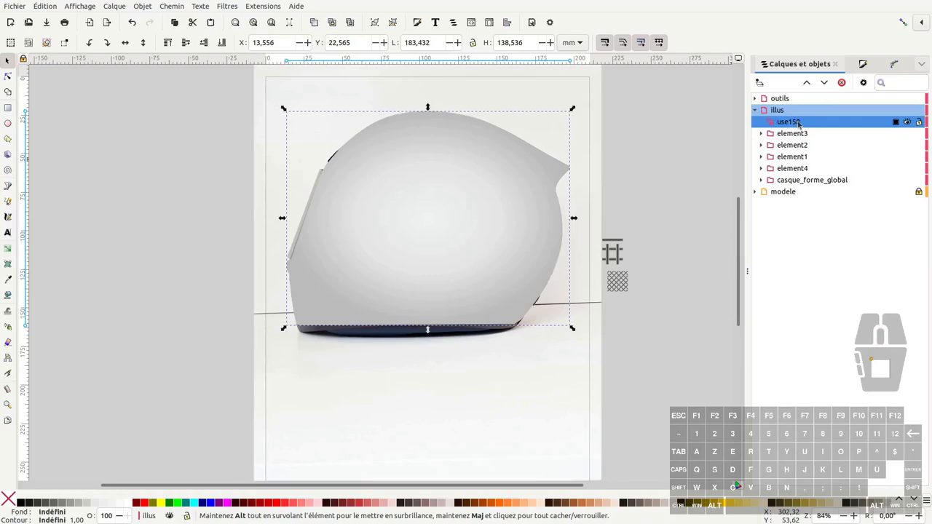
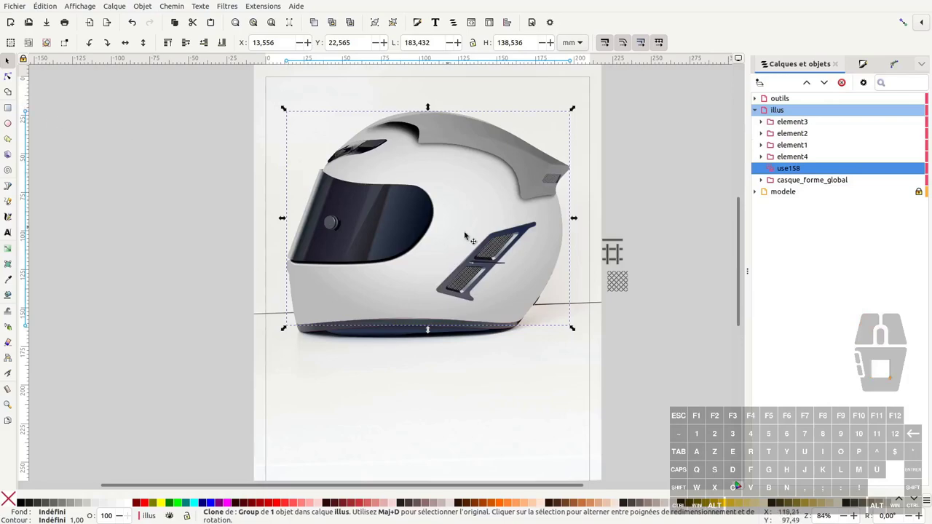
{"action": "left_click", "coordinate": [910, 182]}
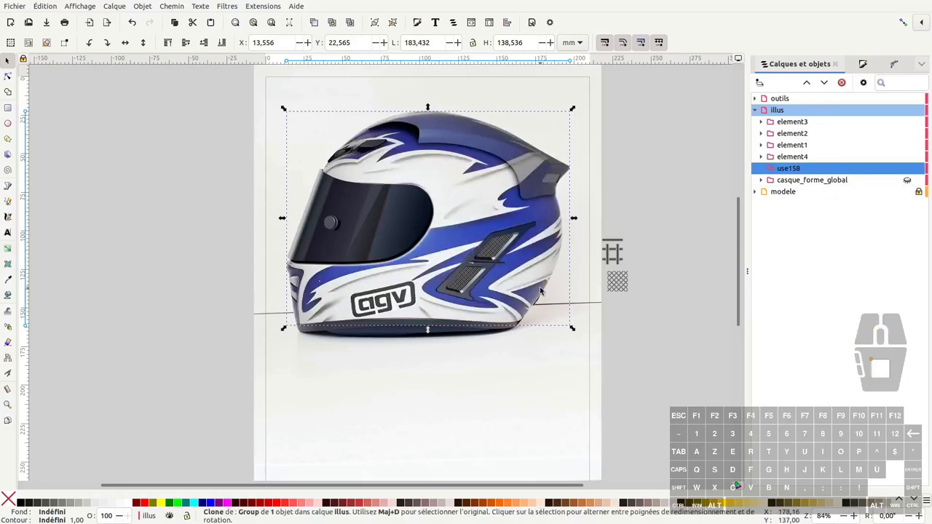
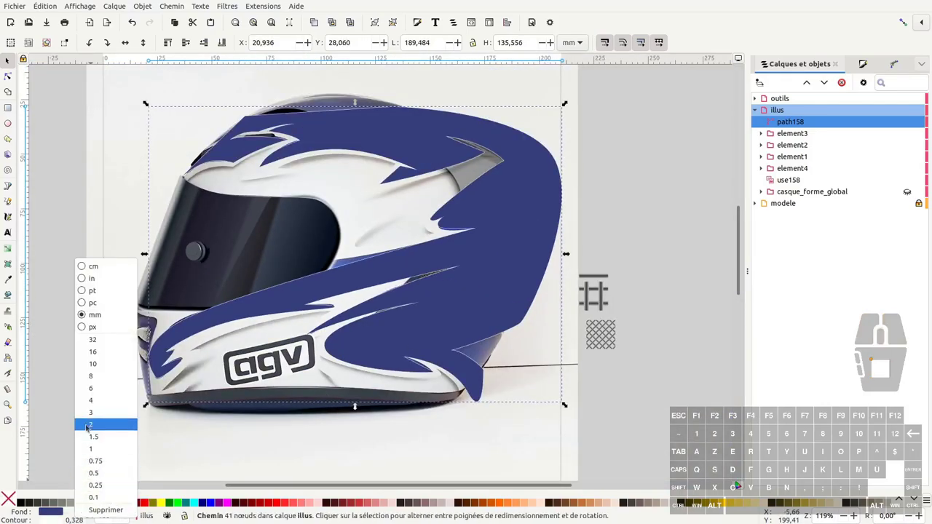
Set the livery's white outline to a 4 mm stroke width
{"action": "left_click", "coordinate": [95, 401]}
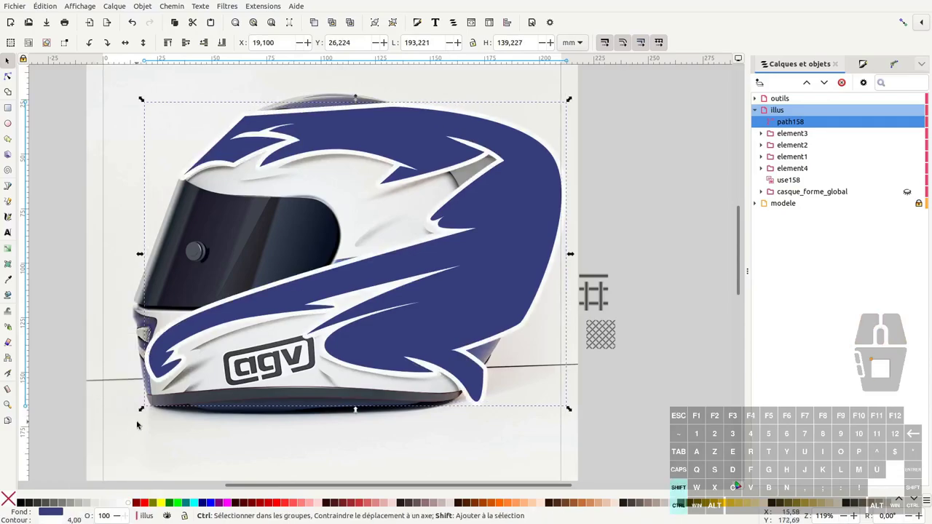
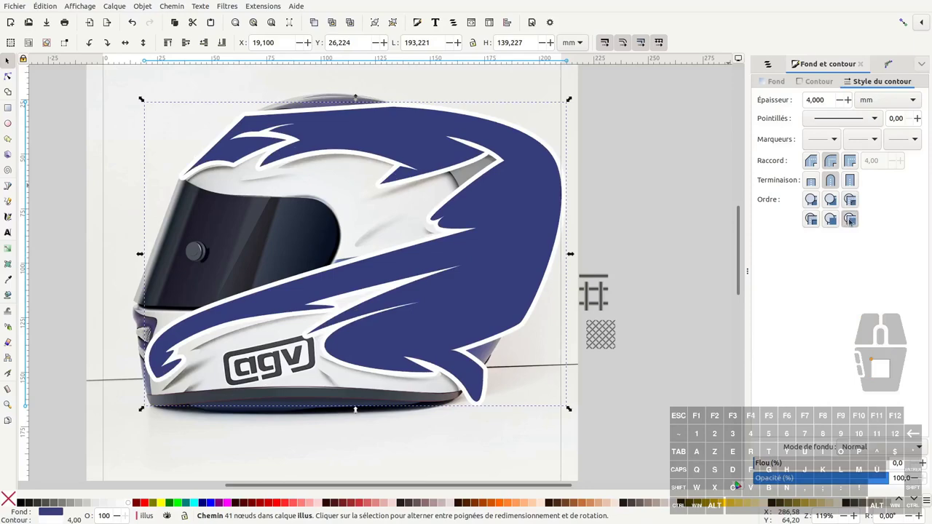
Apply a Drop Shadow filter from Shadows and Glows to the navy livery and save the drawing
{"action": "left_click", "coordinate": [228, 8]}
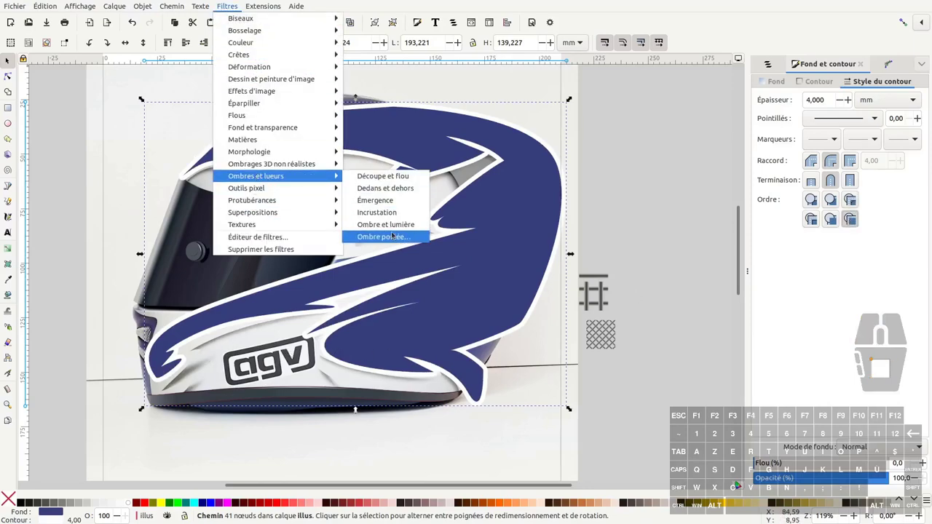
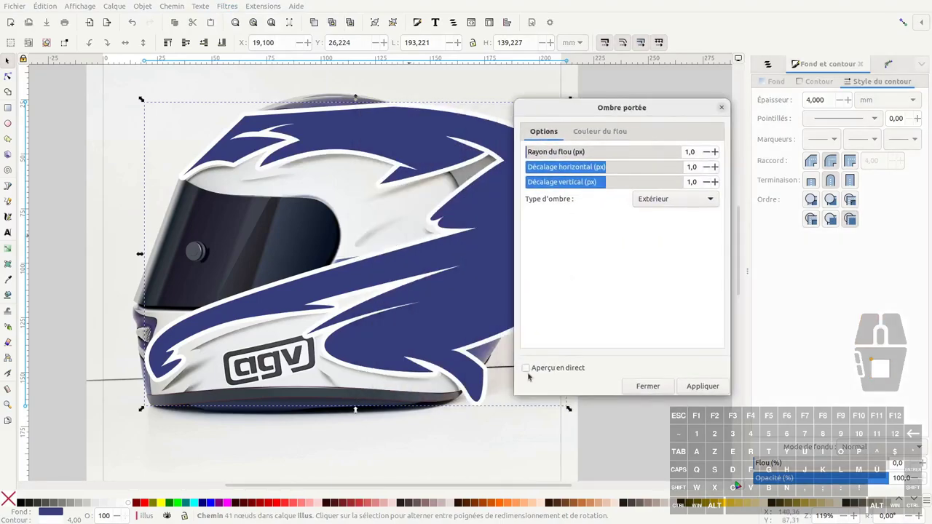
{"action": "left_click", "coordinate": [529, 368]}
{"action": "left_click", "coordinate": [701, 387]}
{"action": "left_click", "coordinate": [726, 106]}
{"action": "key", "text": "ctrl+s"}
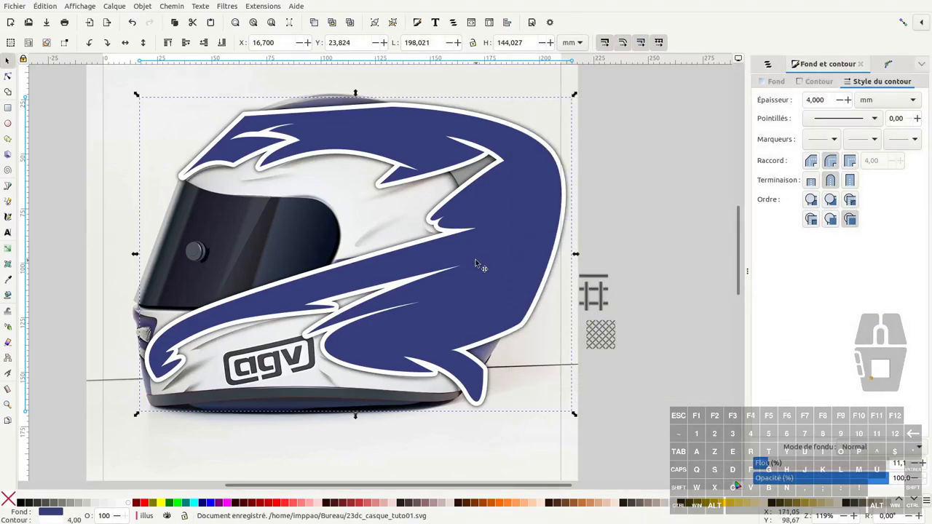
{"action": "left_click", "coordinate": [480, 286]}
{"action": "key", "text": "ctrl+x"}
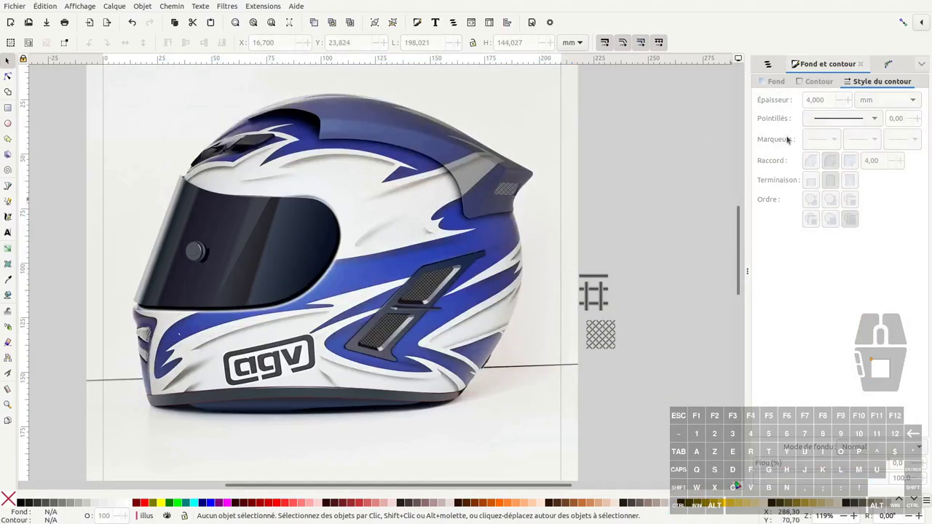
Move path158 above the use158 shell clone and Set Clip so the livery stays inside the shell
{"action": "key", "text": "ctrl+z"}
{"action": "left_click", "coordinate": [775, 66]}
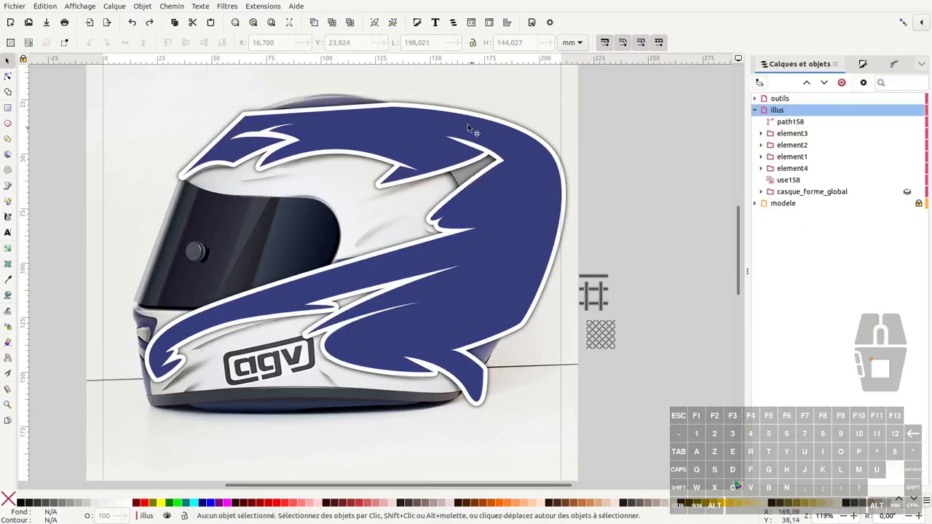
{"action": "left_click", "coordinate": [464, 128]}
{"action": "left_click", "coordinate": [789, 126]}
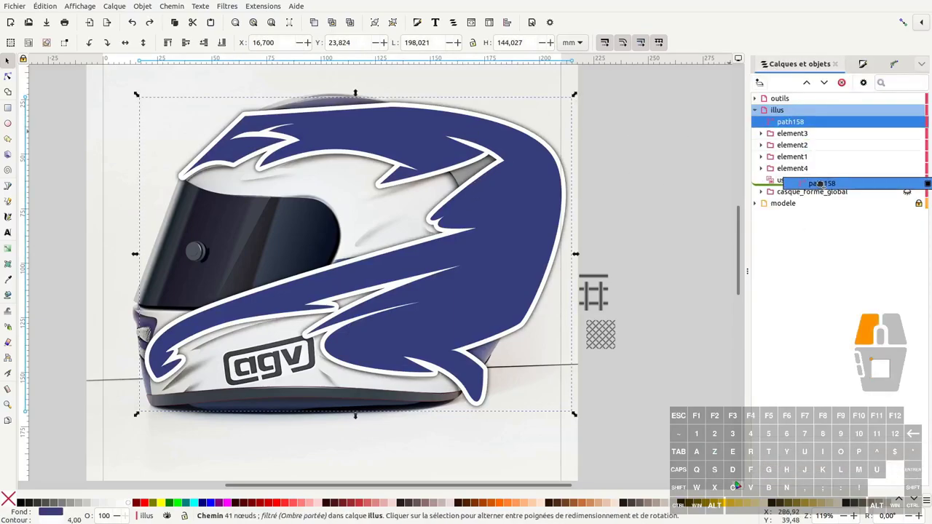
{"action": "left_click", "coordinate": [788, 170]}
{"action": "right_click", "coordinate": [788, 174]}
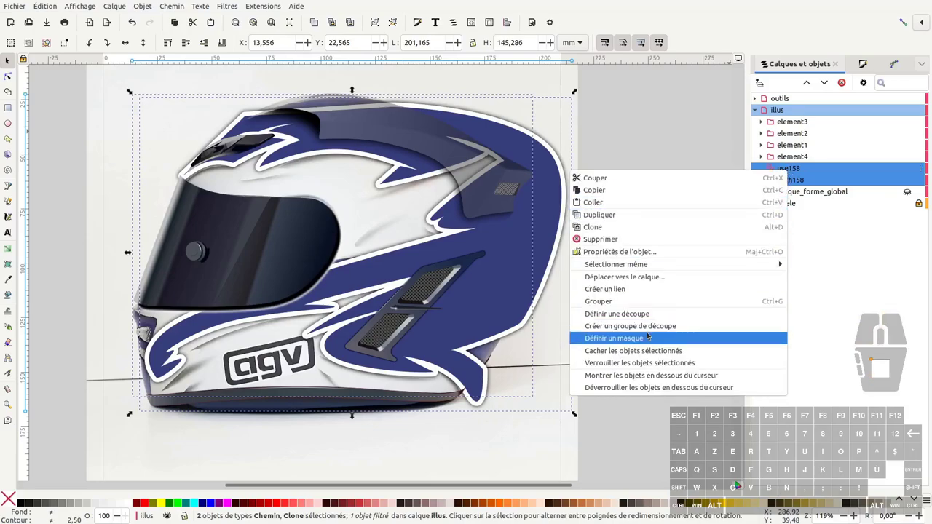
{"action": "left_click", "coordinate": [653, 316]}
{"action": "left_click", "coordinate": [651, 319]}
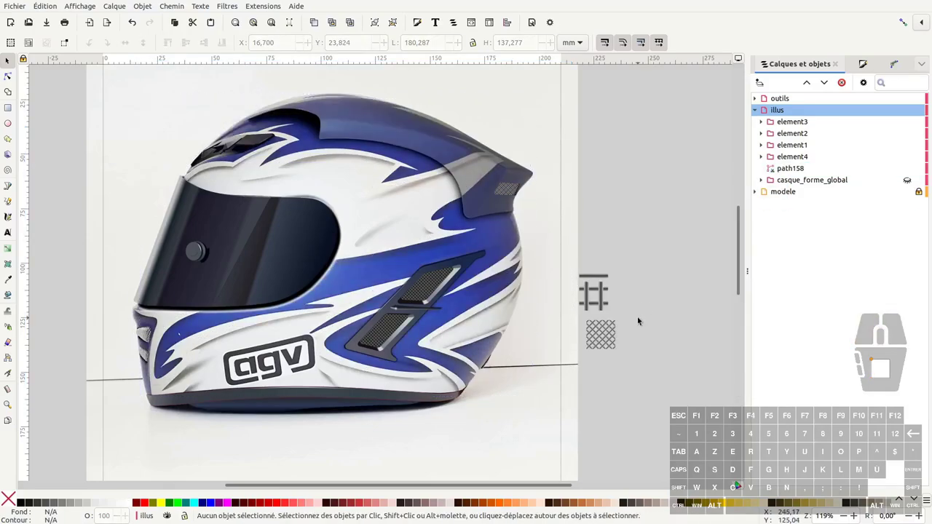
Hide the modele reference photo layer to show the drawing alone
{"action": "key", "text": "ctrl+shift+l"}
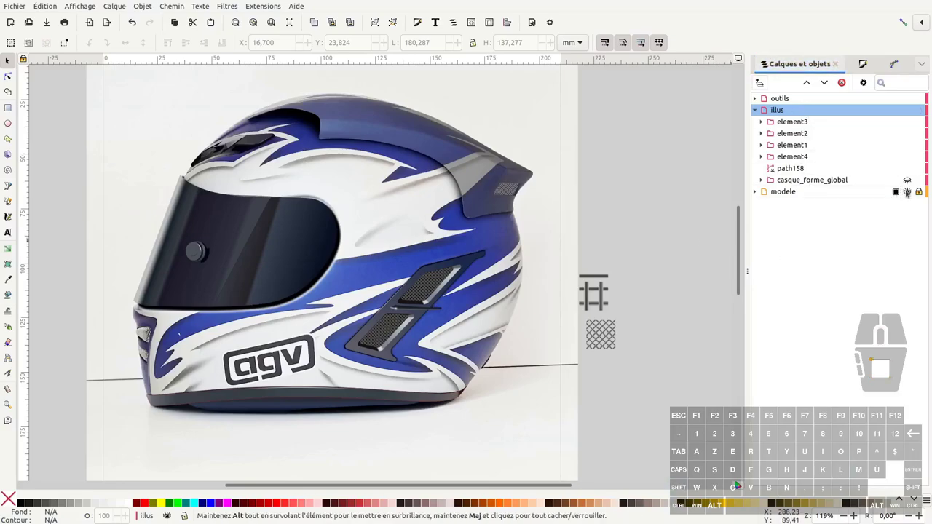
{"action": "left_click", "coordinate": [910, 193]}
{"action": "left_click", "coordinate": [912, 180]}
{"action": "left_click", "coordinate": [689, 256]}
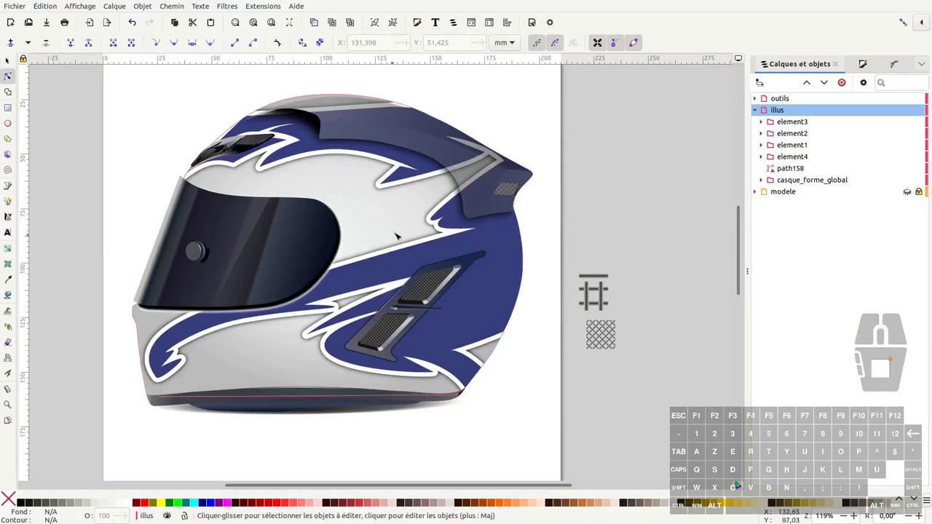
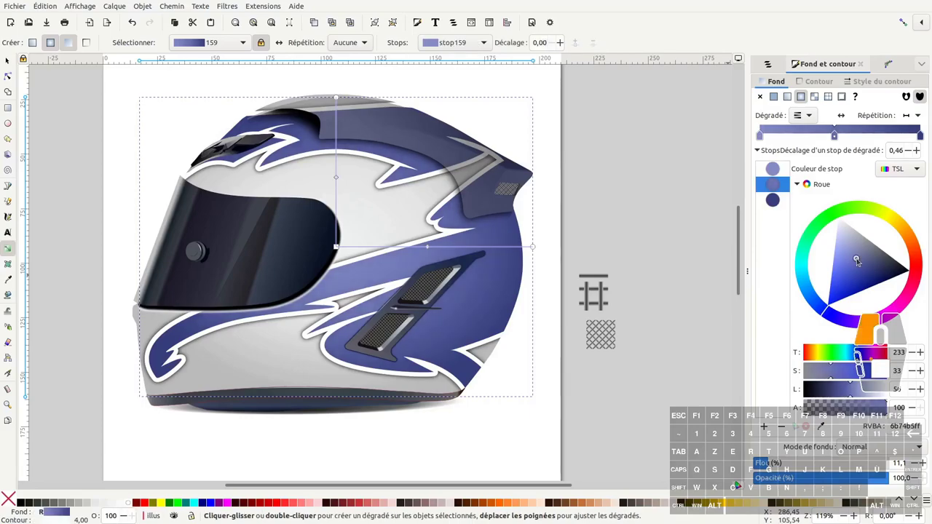
Pick a lighter blue for the first stop of the livery's three-stop linear gradient
{"action": "left_click", "coordinate": [773, 468]}
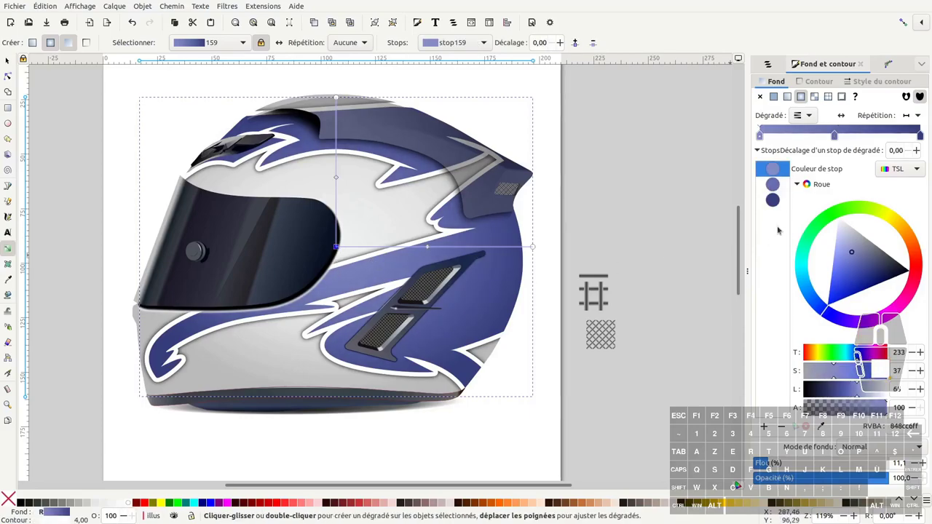
{"action": "left_click", "coordinate": [773, 468]}
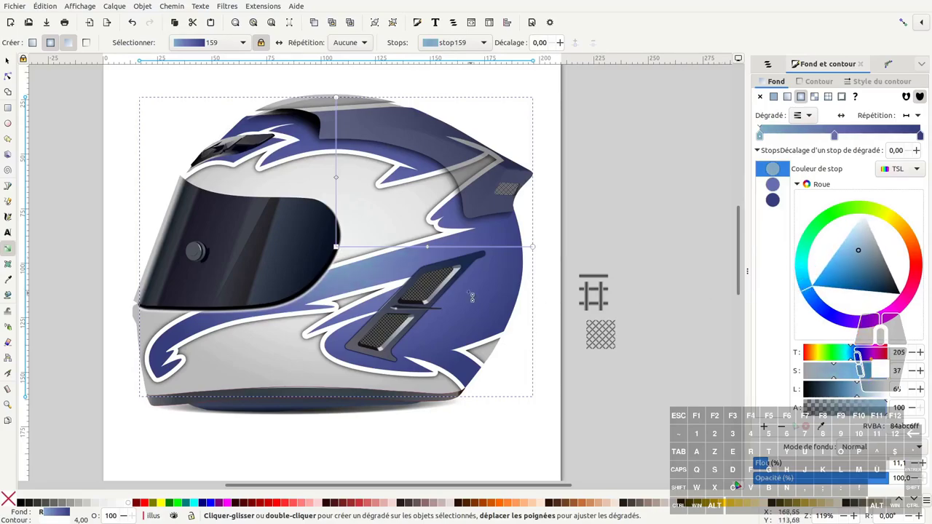
{"action": "left_click", "coordinate": [772, 468]}
{"action": "left_click", "coordinate": [773, 468]}
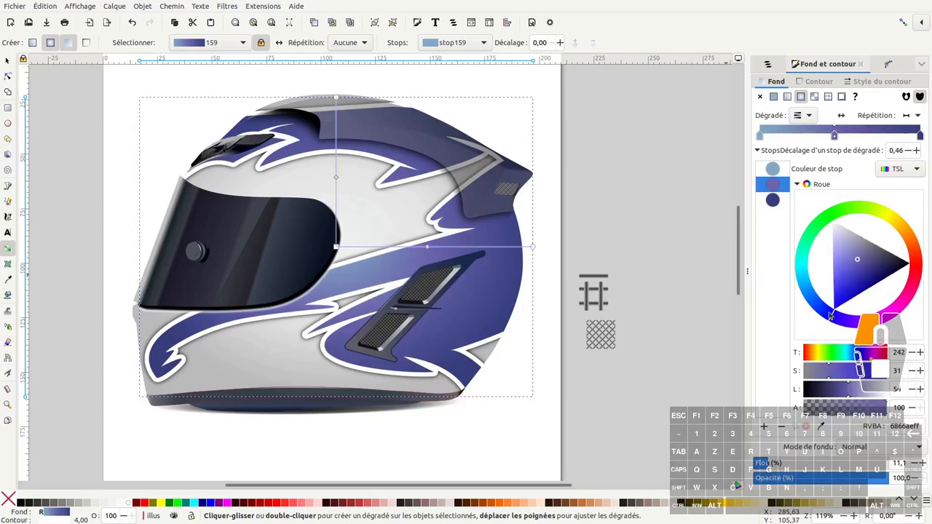
{"action": "key", "text": "F1"}
{"action": "left_click", "coordinate": [772, 468]}
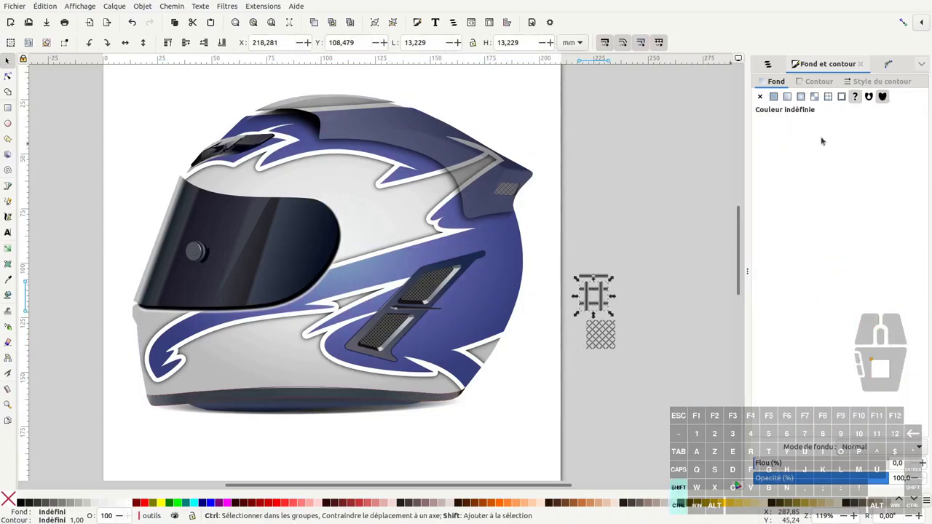
Select path158 in Layers and Objects and duplicate it as a base for the vent shadow
{"action": "key", "text": "ctrl+shift+l"}
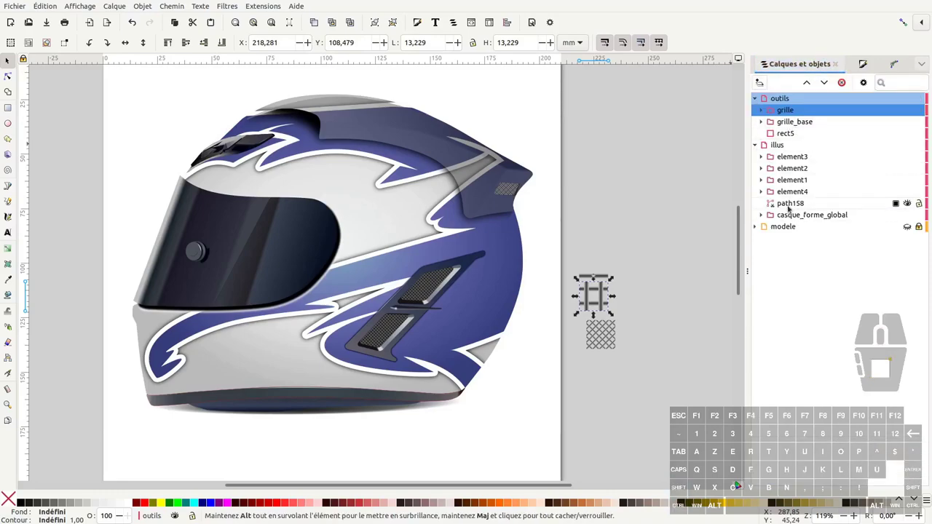
{"action": "left_click", "coordinate": [794, 206]}
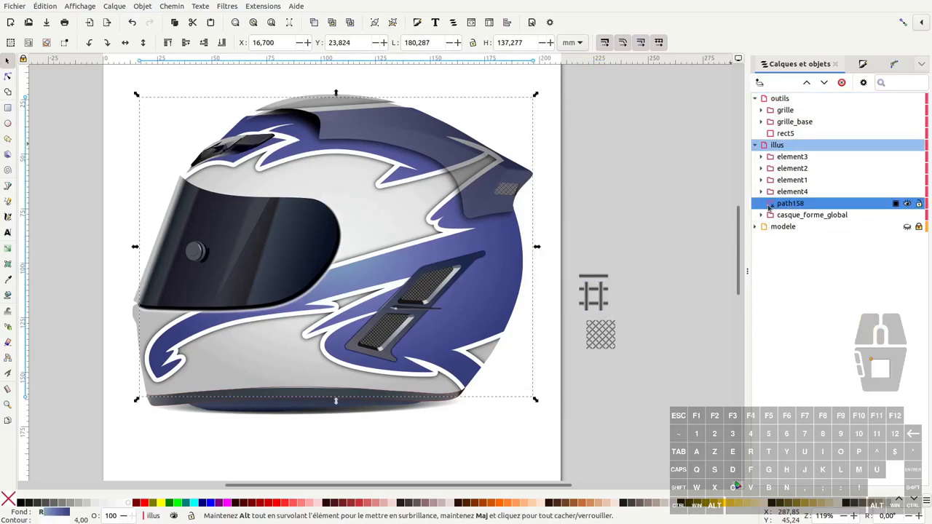
{"action": "left_click", "coordinate": [626, 208]}
{"action": "left_click", "coordinate": [507, 264]}
{"action": "right_click", "coordinate": [507, 264]}
{"action": "left_click", "coordinate": [563, 430]}
{"action": "left_click", "coordinate": [682, 318]}
{"action": "left_click", "coordinate": [794, 215]}
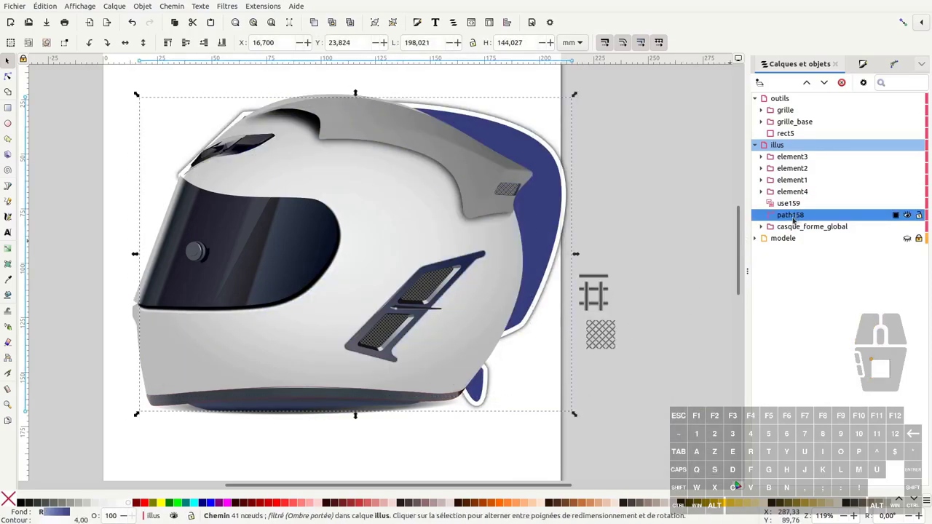
Wrap the livery and its copy in separate groups g161 and g162 and bring up their options
{"action": "key", "text": "ctrl+g"}
{"action": "left_click", "coordinate": [789, 204]}
{"action": "key", "text": "ctrl+g"}
{"action": "left_click", "coordinate": [791, 216]}
{"action": "right_click", "coordinate": [791, 216]}
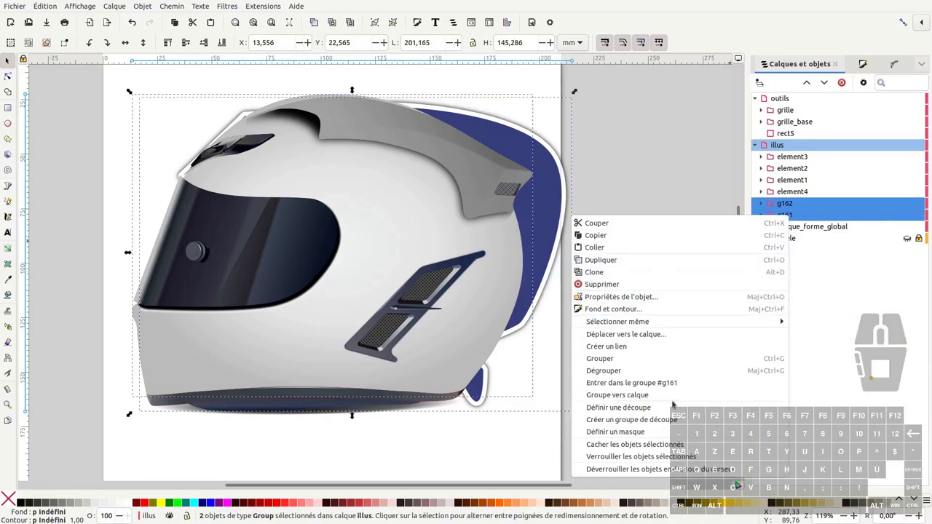
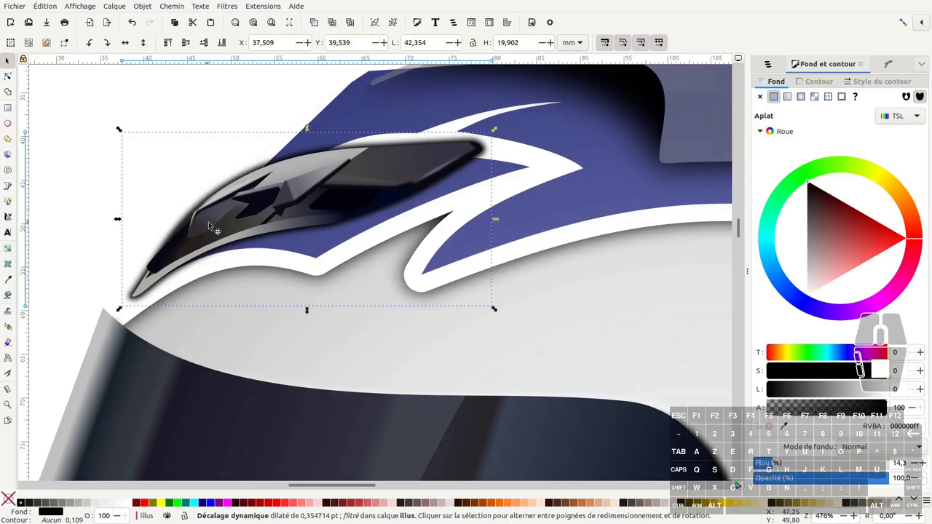
Set the top vent shadow's opacity to 65 in Fill and Stroke
{"action": "key", "text": "ctrl+x"}
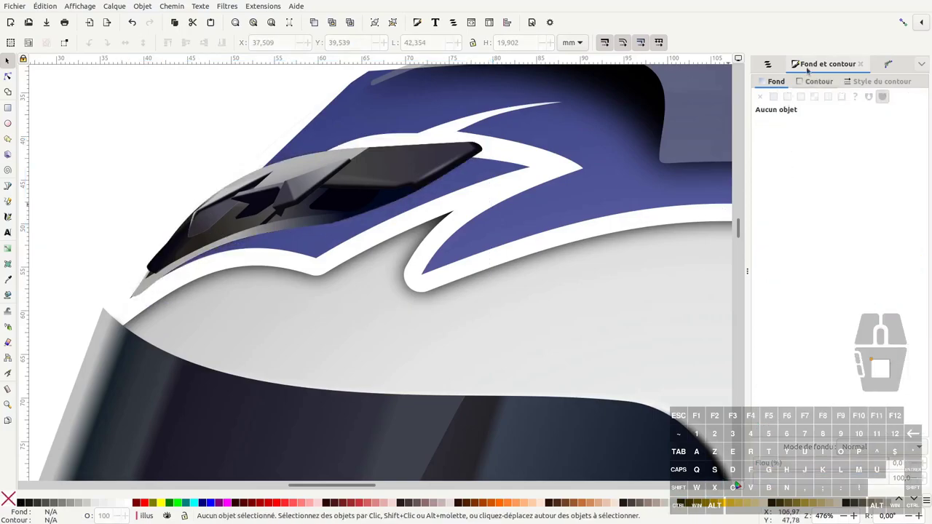
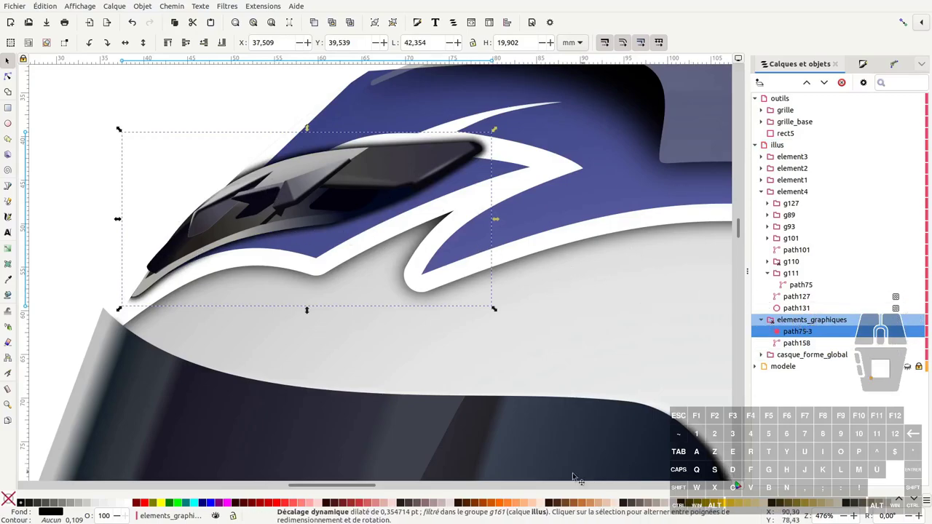
{"action": "key", "text": "ctrl+shift+f"}
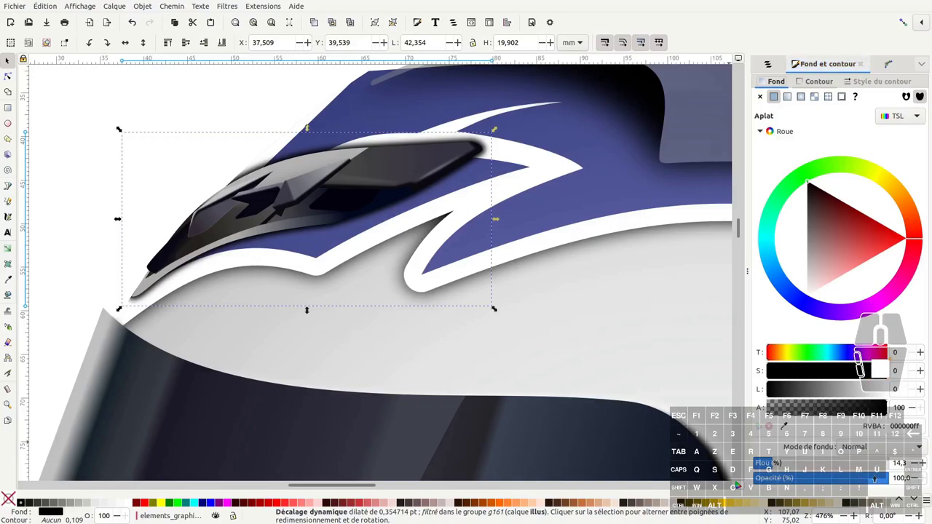
{"action": "left_click", "coordinate": [772, 468]}
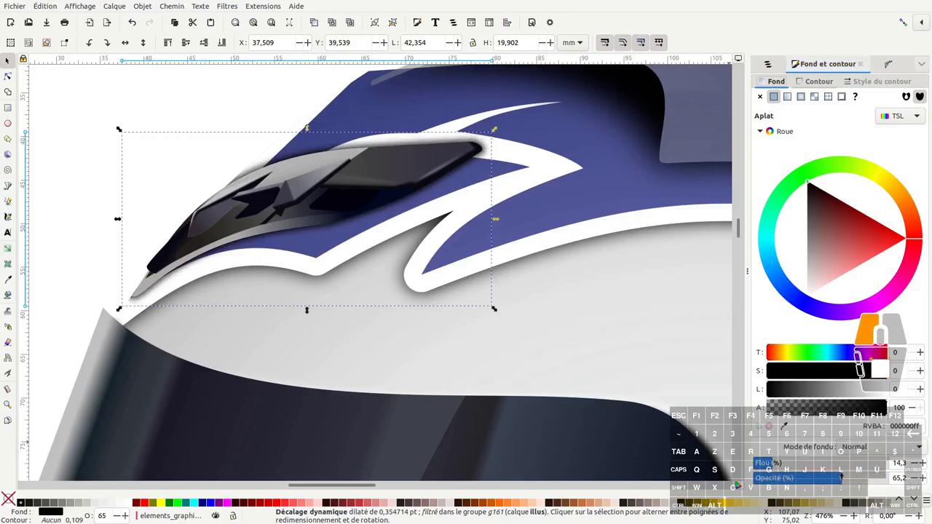
{"action": "key", "text": "ctrl+shift+c"}
{"action": "left_click", "coordinate": [772, 468]}
{"action": "left_click", "coordinate": [773, 468]}
Edit the shadow's nodes so its edge hugs the top vent, then save the drawing
{"action": "left_click", "coordinate": [772, 468]}
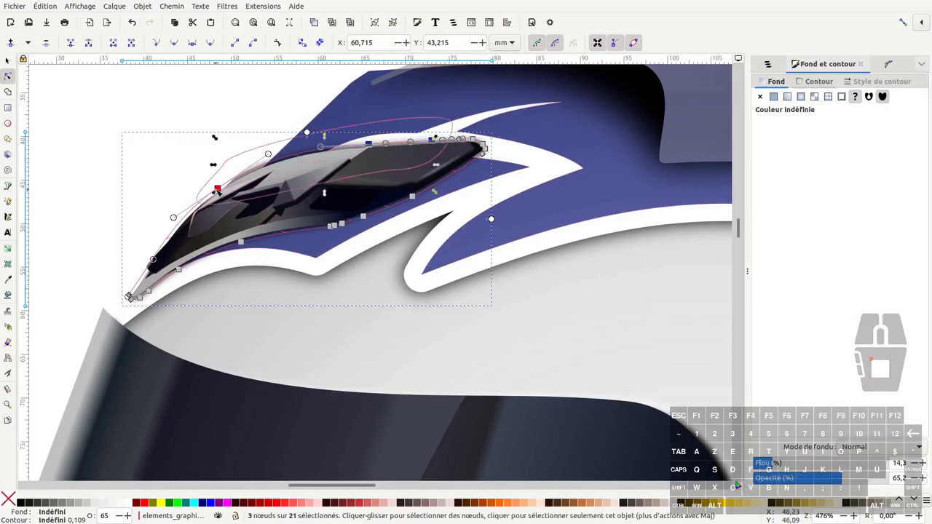
{"action": "left_click", "coordinate": [772, 468]}
{"action": "key", "text": "ctrl+z"}
{"action": "left_click", "coordinate": [773, 468]}
{"action": "left_click", "coordinate": [772, 468]}
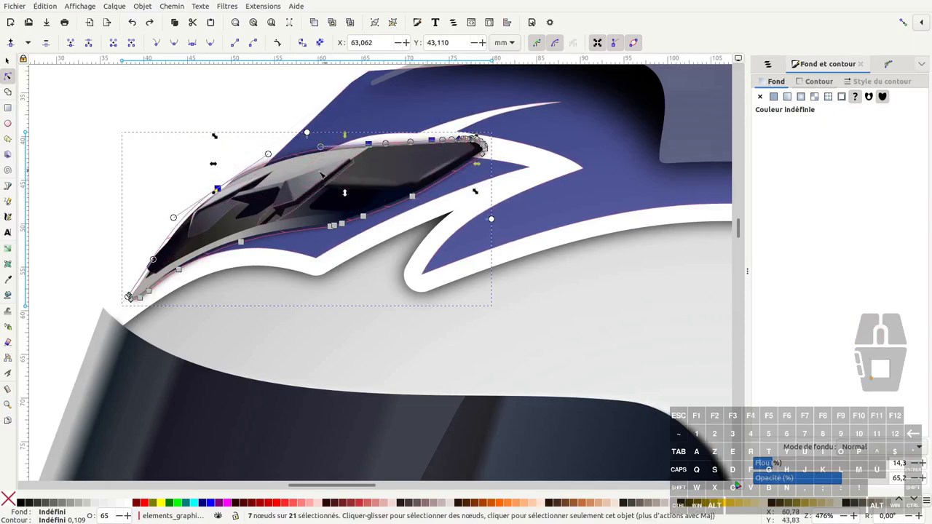
{"action": "left_click_drag", "start_coordinate": [772, 468], "coordinate": [232, 197]}
{"action": "key", "text": "F1"}
{"action": "left_click", "coordinate": [128, 141]}
{"action": "key", "text": "ctrl+s"}
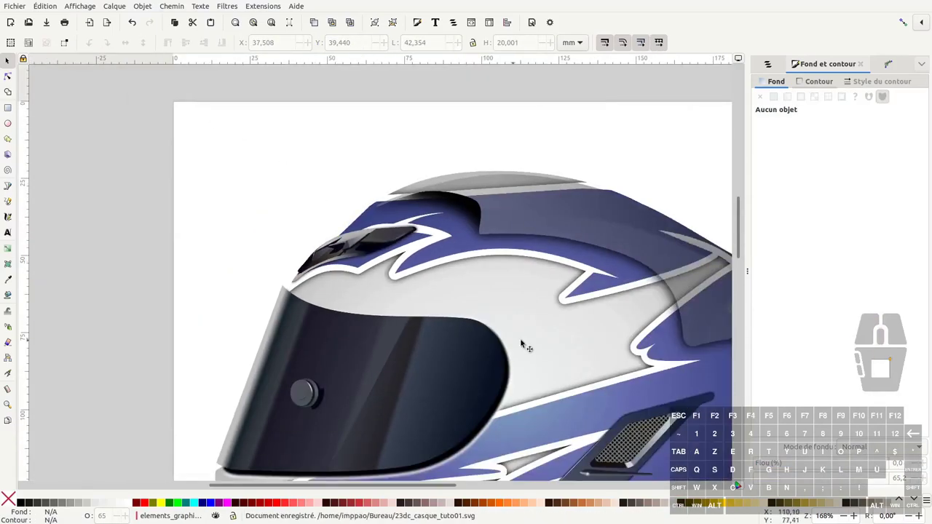
Hide the 'outils' tools layer in Layers and Objects so only the finished helmet shows
{"action": "middle_click", "coordinate": [524, 338]}
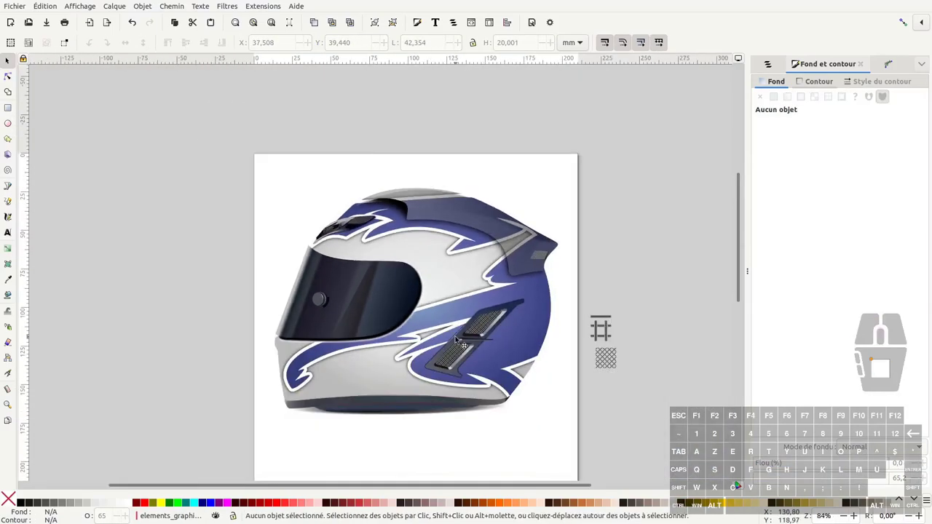
{"action": "key", "text": "ctrl+shift+l"}
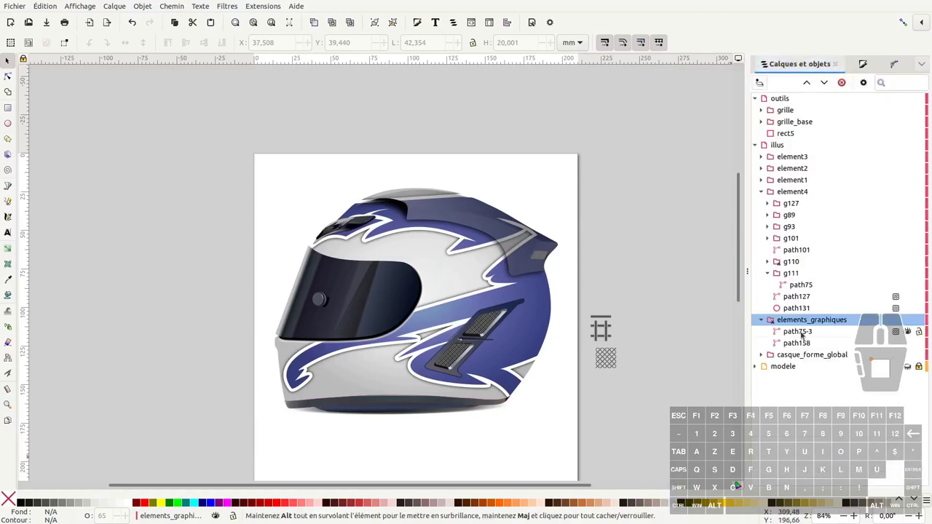
{"action": "left_click", "coordinate": [804, 332]}
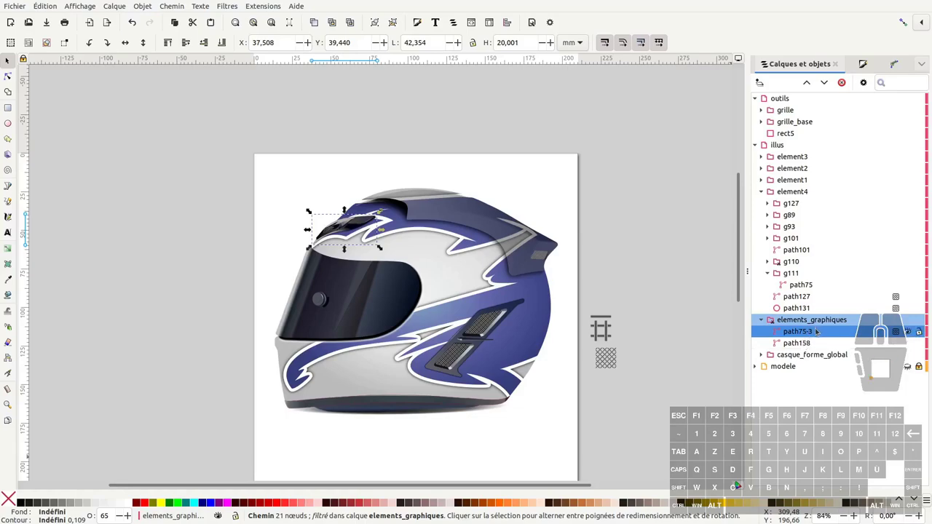
{"action": "left_click", "coordinate": [922, 332]}
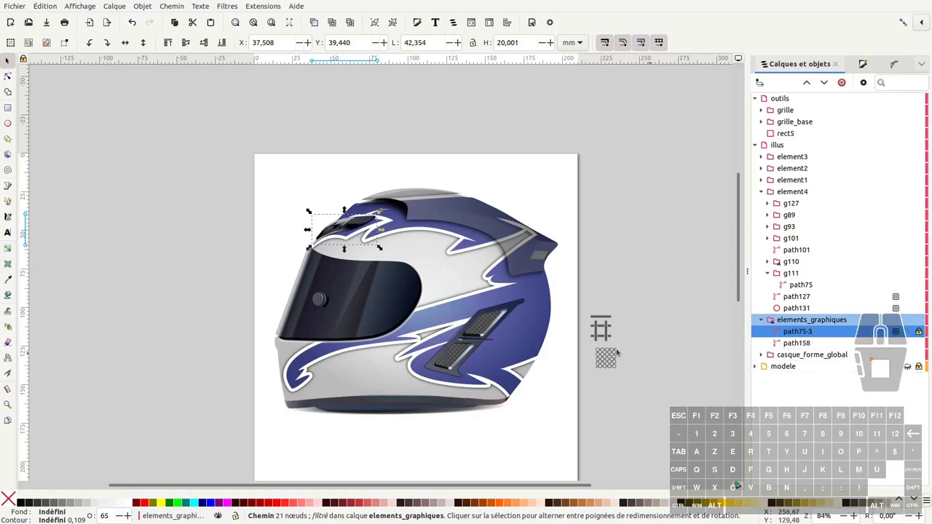
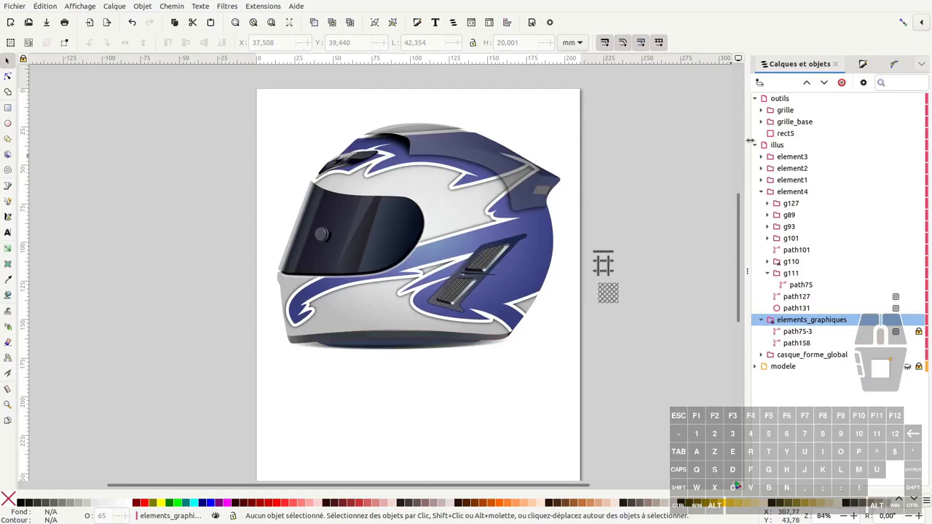
{"action": "left_click", "coordinate": [760, 101]}
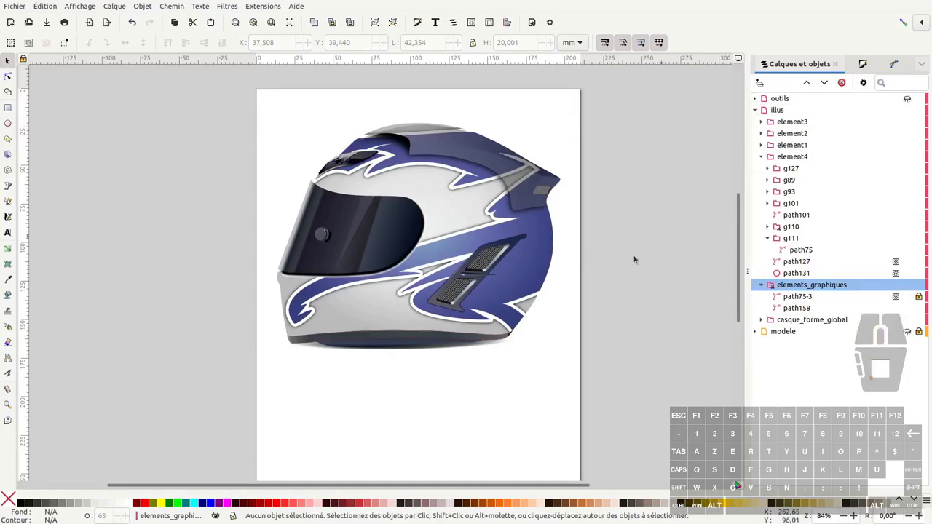
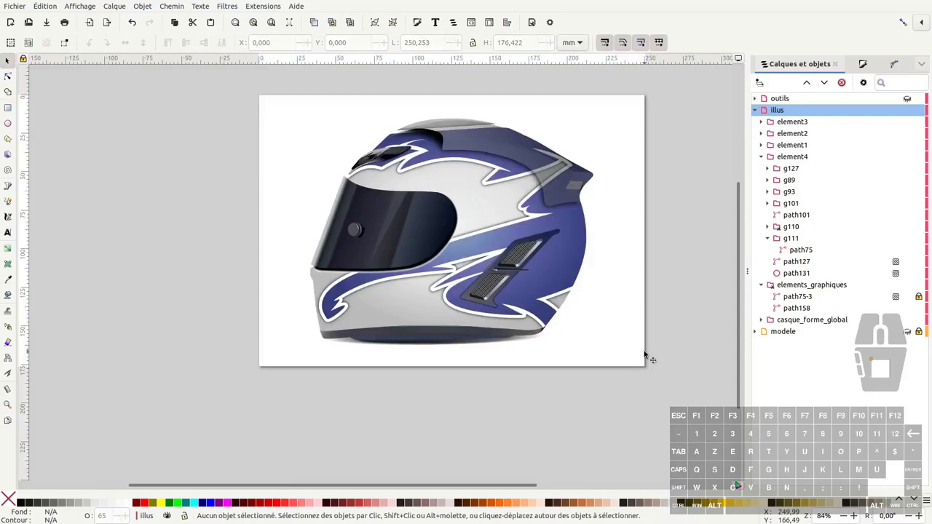
Fit the page around the helmet illustration and save the document
{"action": "middle_click", "coordinate": [551, 404]}
{"action": "key", "text": "ctrl+s"}
{"action": "middle_click", "coordinate": [524, 266]}
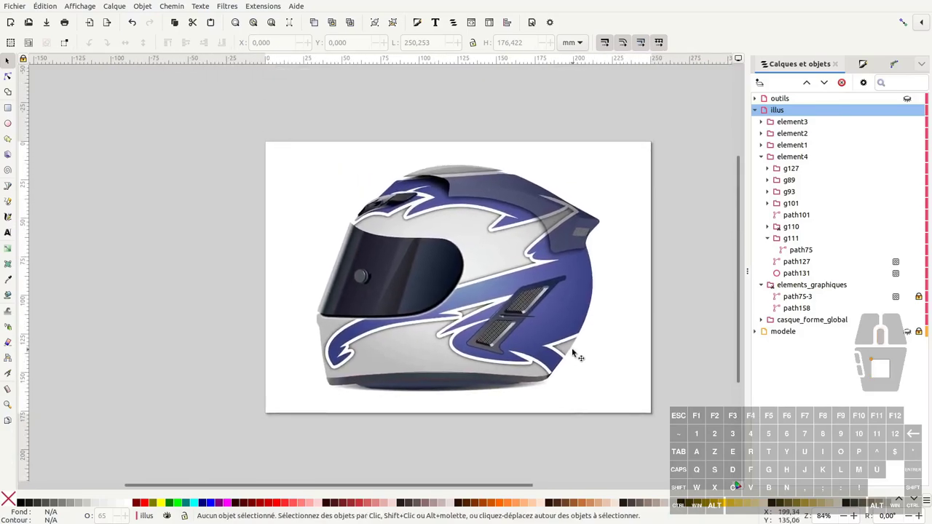